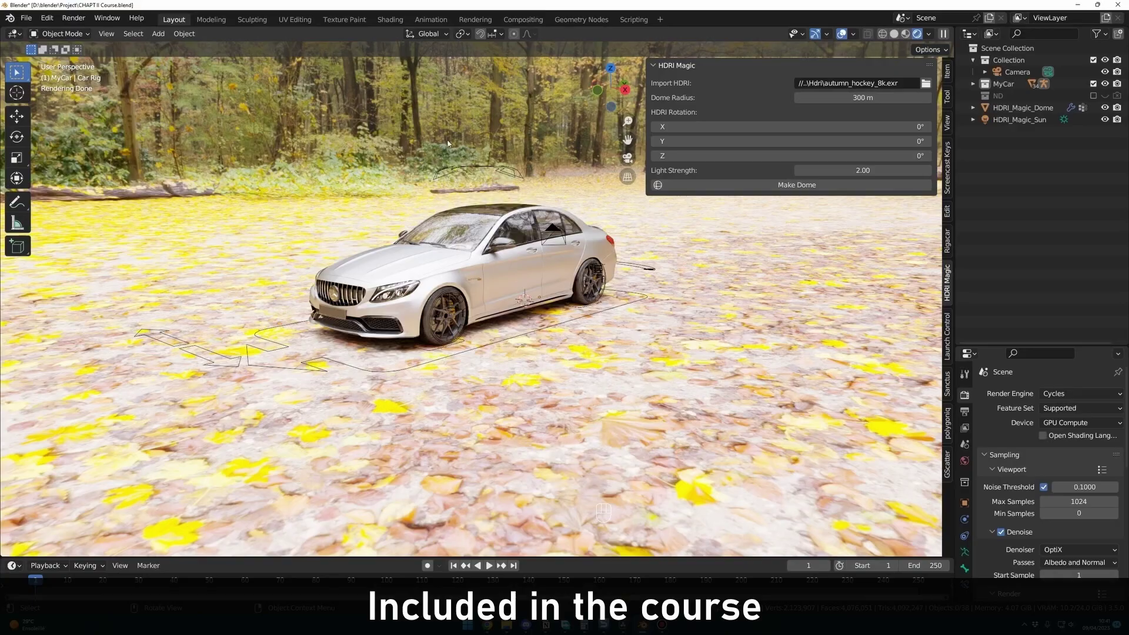
Orbit the view around the Mercedes scene before starting a fresh General file.
drag(553, 265, 591, 248)
drag(625, 248, 712, 248)
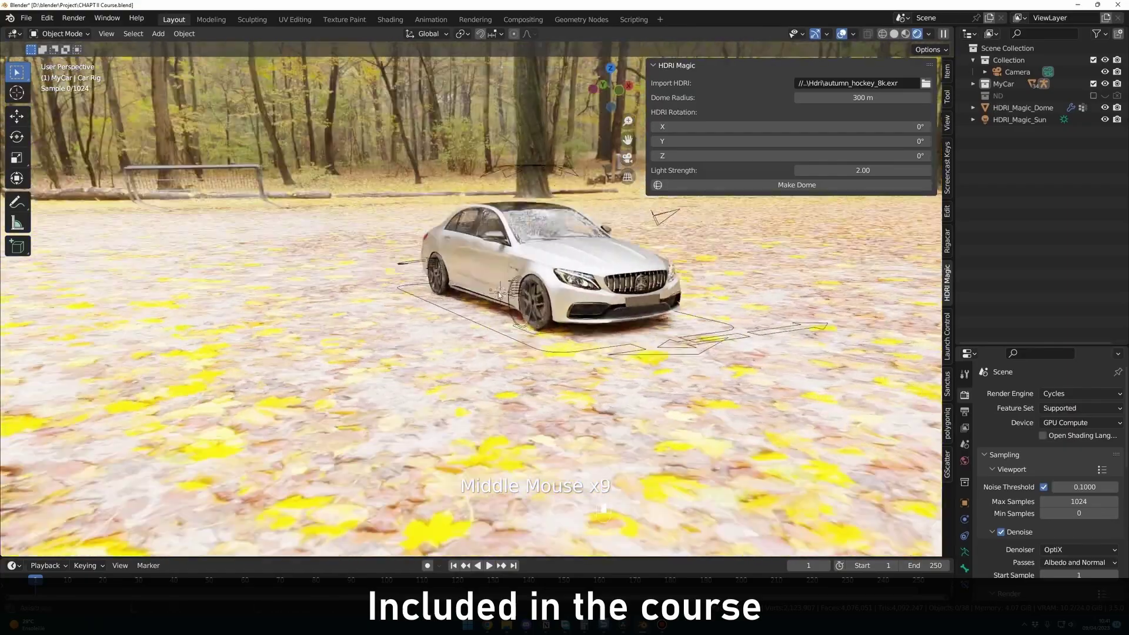
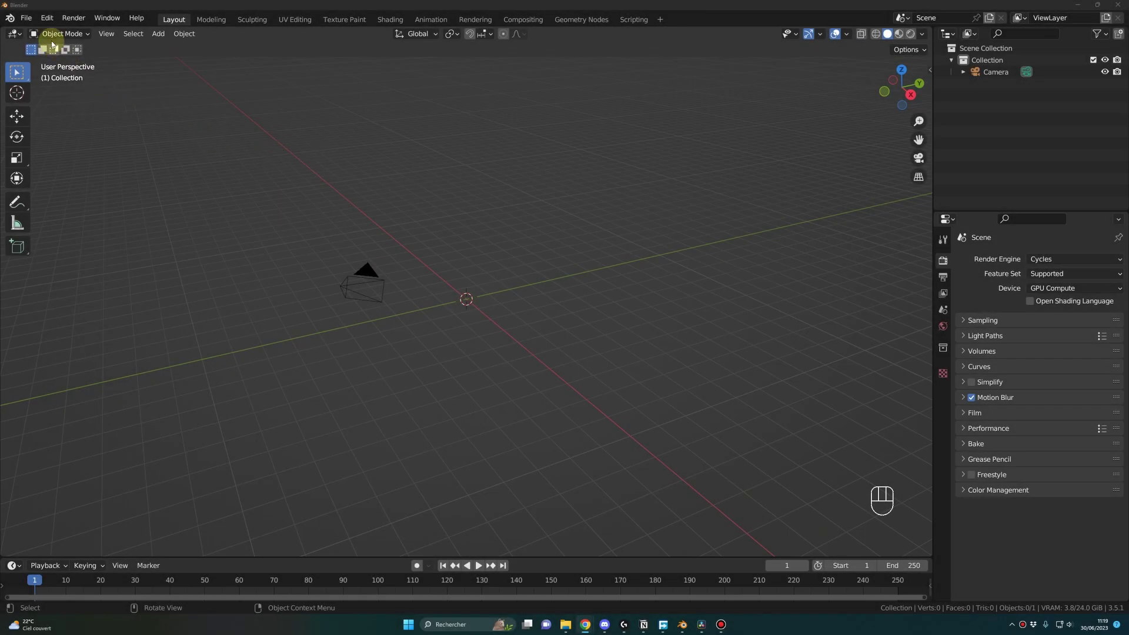
Browse the File menu to reach the traffiq add-on panel beside the empty scene.
drag(49, 22, 86, 188)
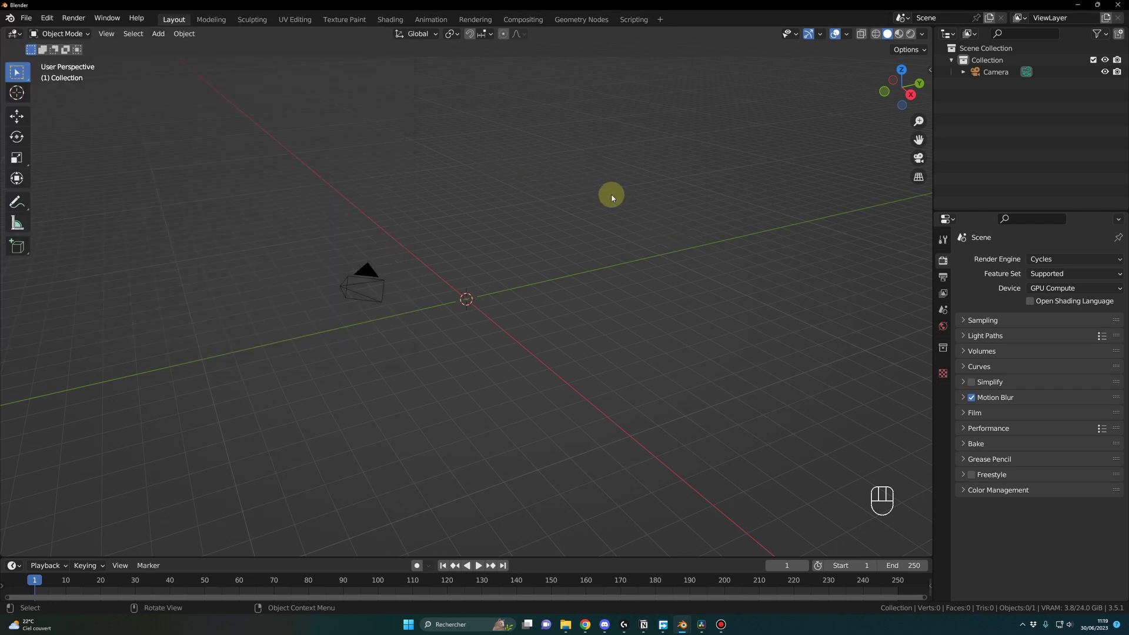
Show the traffiq sidebar and browse Spawn Asset categories through street signs usa to watercraft.
key(n)
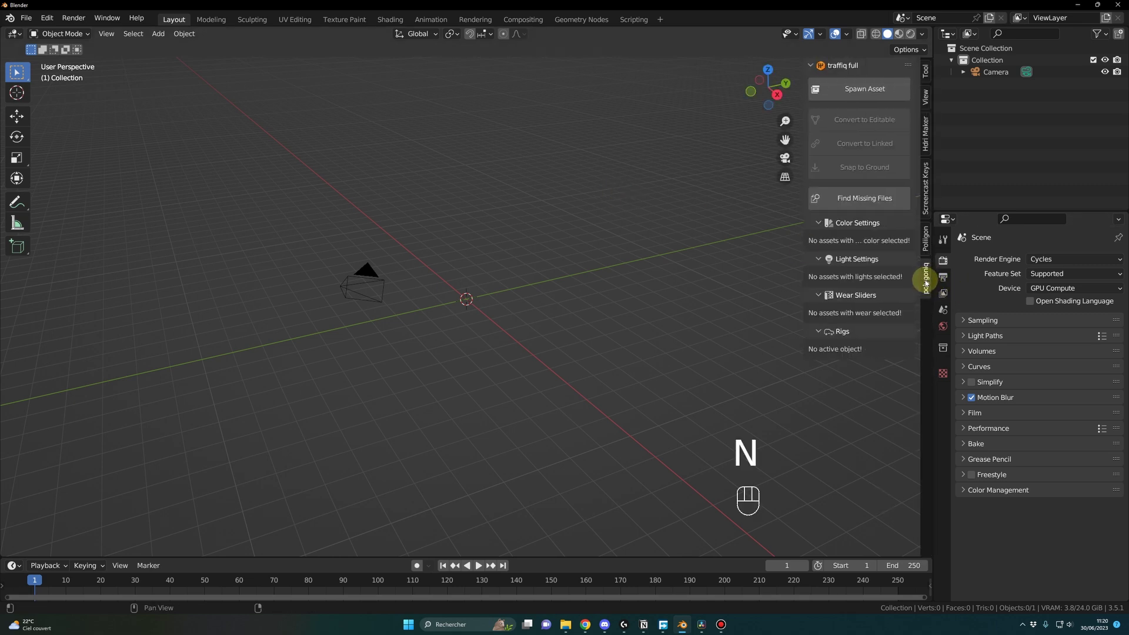
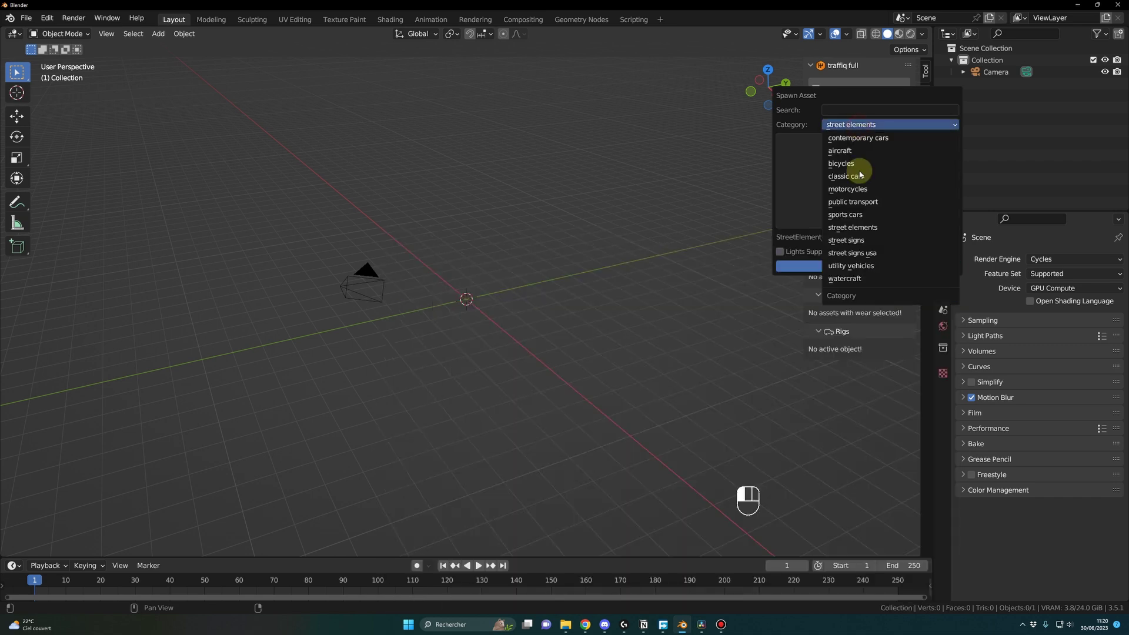
drag(868, 130, 874, 203)
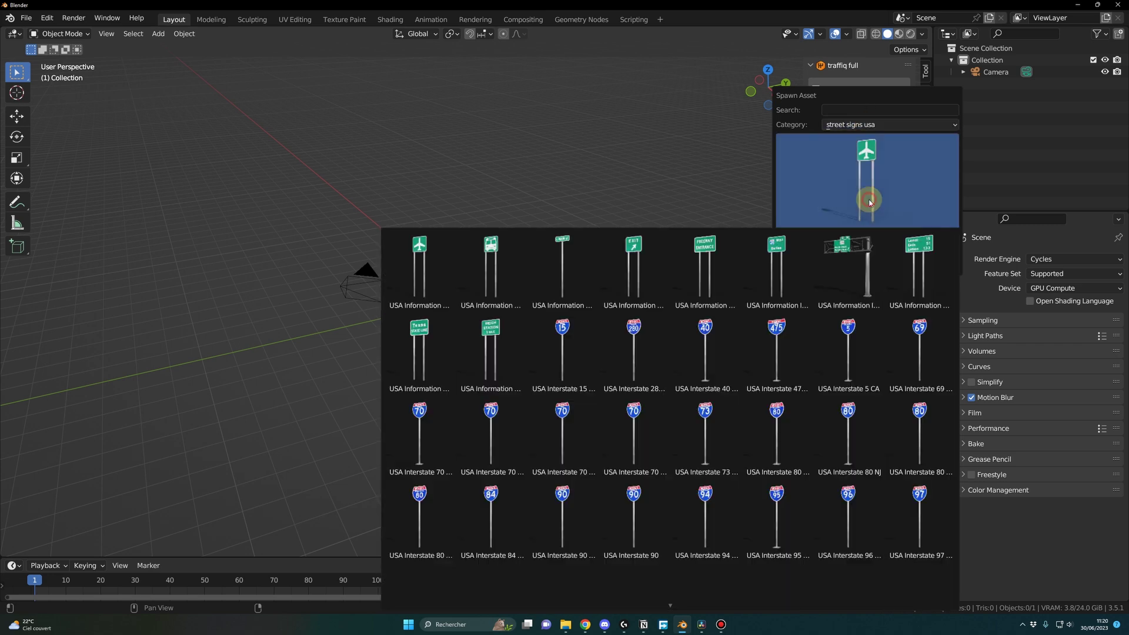
Spawn Car_Nissan_GT-R-Nismo-R35-2016 from the sports cars category at the origin.
drag(873, 130, 585, 318)
drag(597, 322, 613, 323)
drag(610, 324, 579, 356)
click(586, 356)
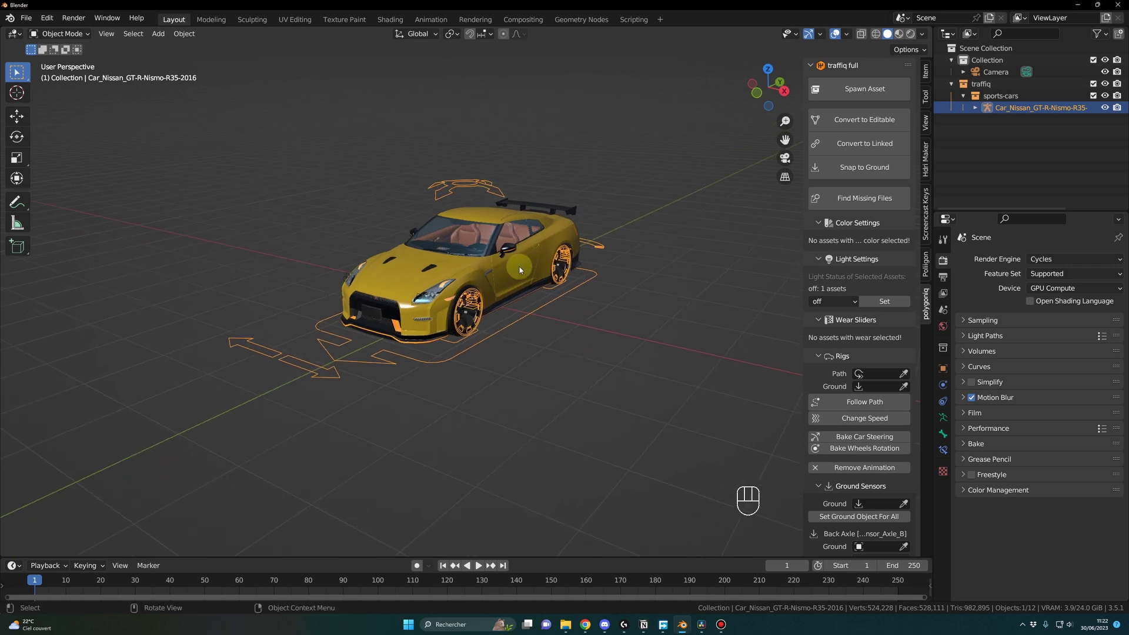
Convert the Nissan to a linked asset and select its parts to show Color Settings.
click(558, 322)
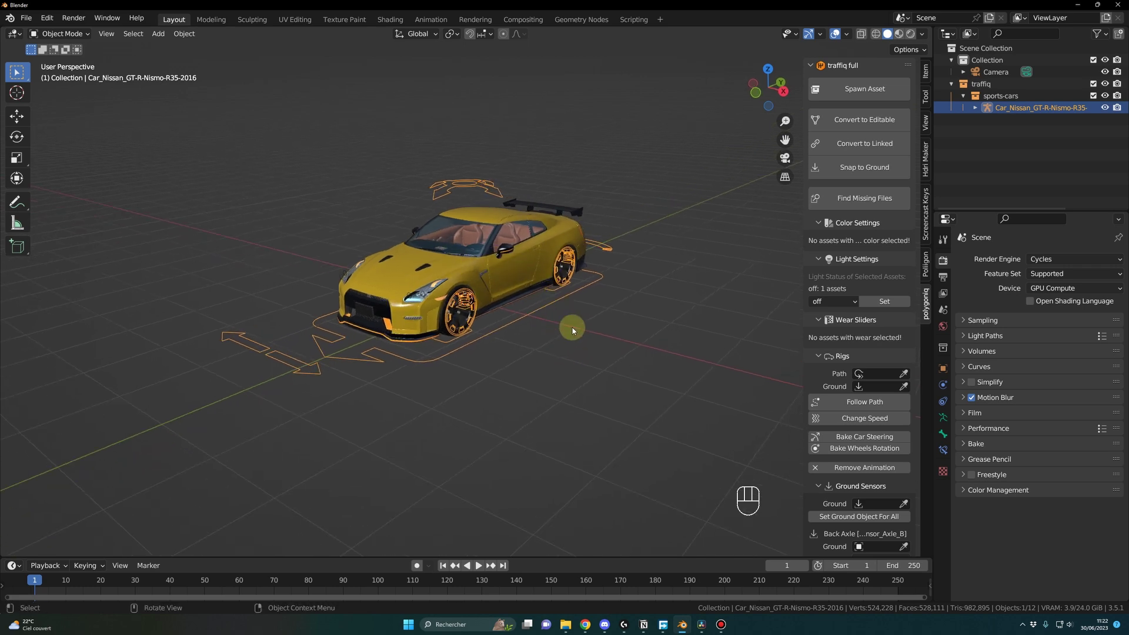
drag(604, 328, 569, 328)
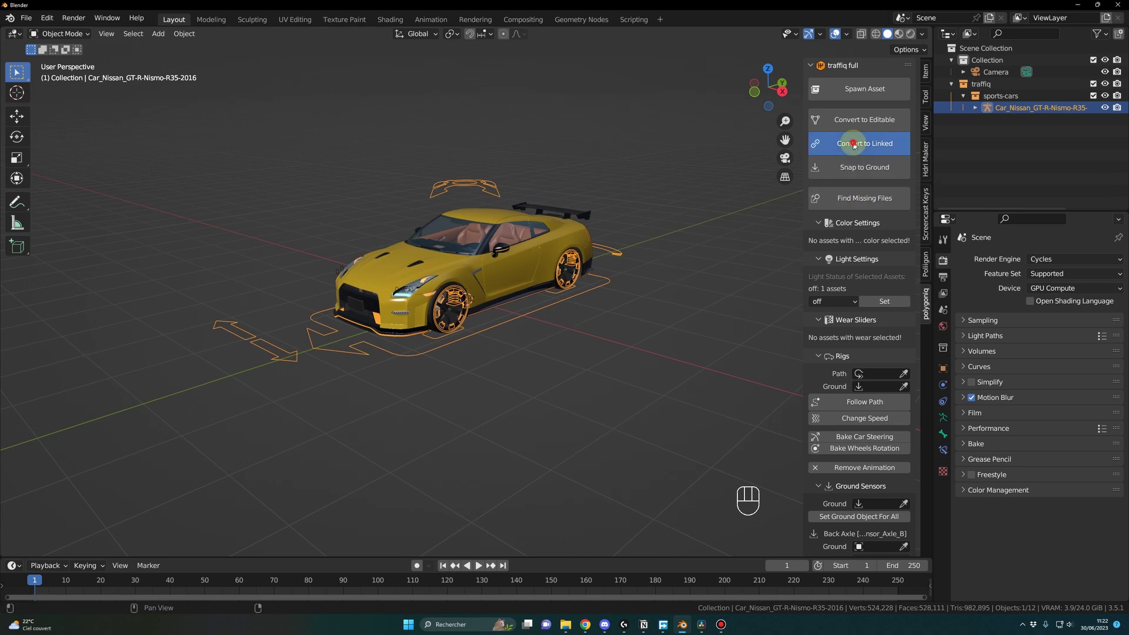
click(856, 146)
drag(620, 309, 689, 323)
drag(681, 318, 638, 317)
click(623, 323)
click(546, 309)
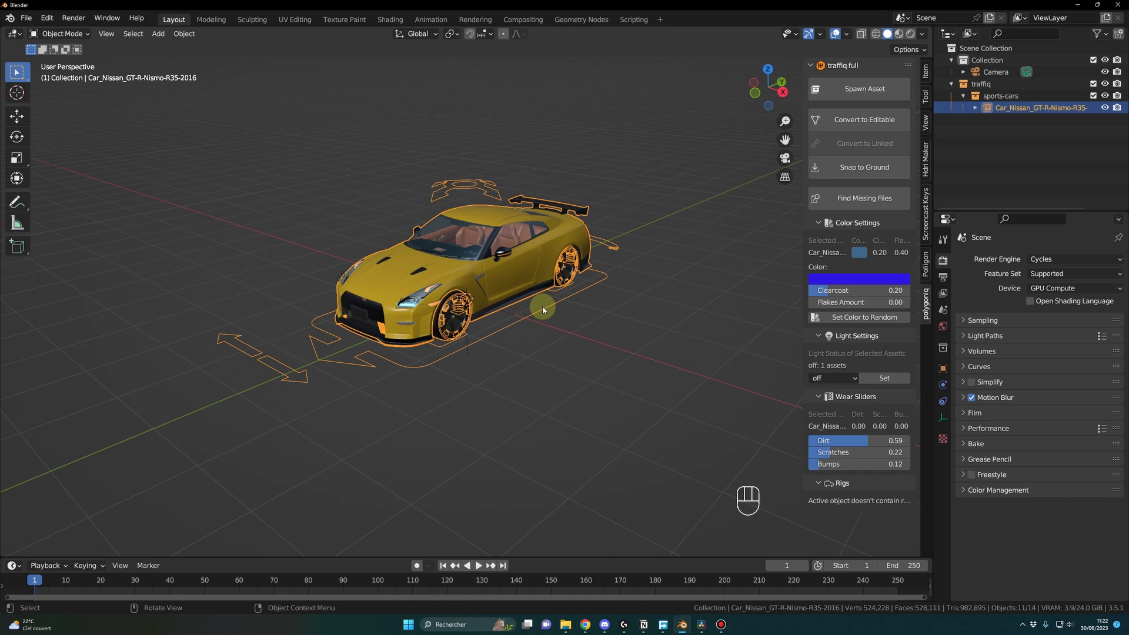
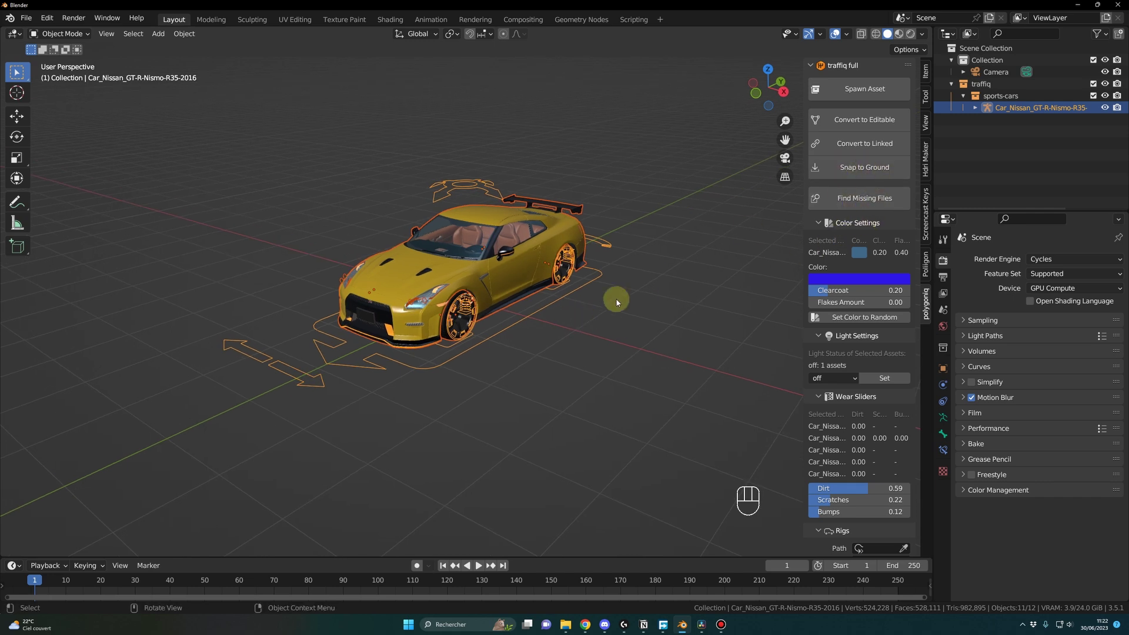
Add a mesh plane and scale it into a large ground surface under the car.
click(636, 314)
key(shift+a)
key(s)
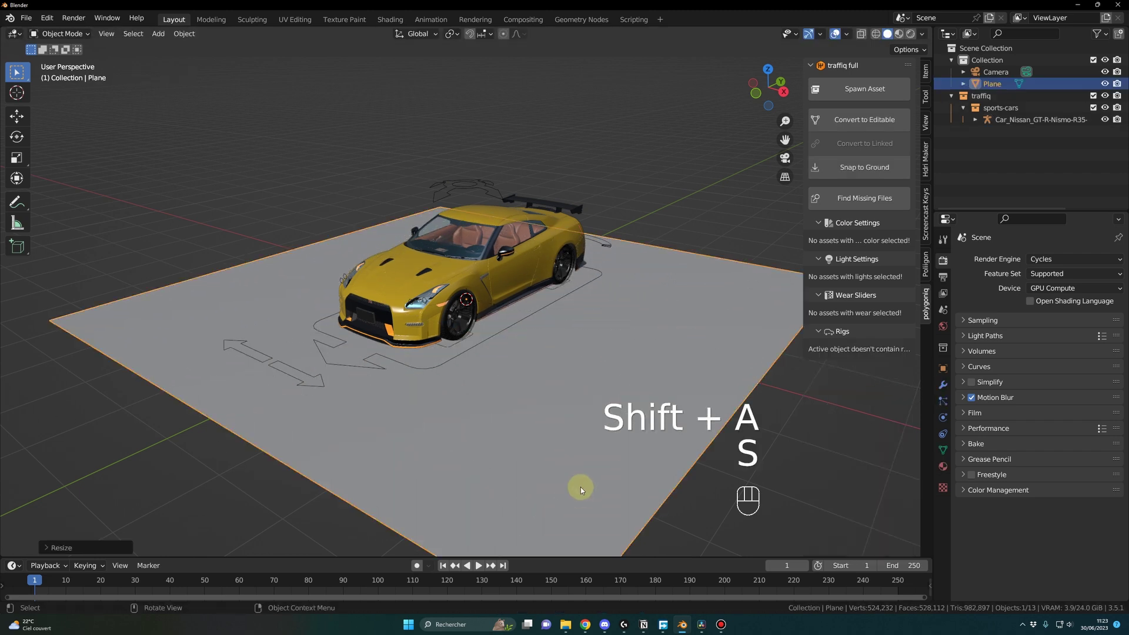
click(525, 322)
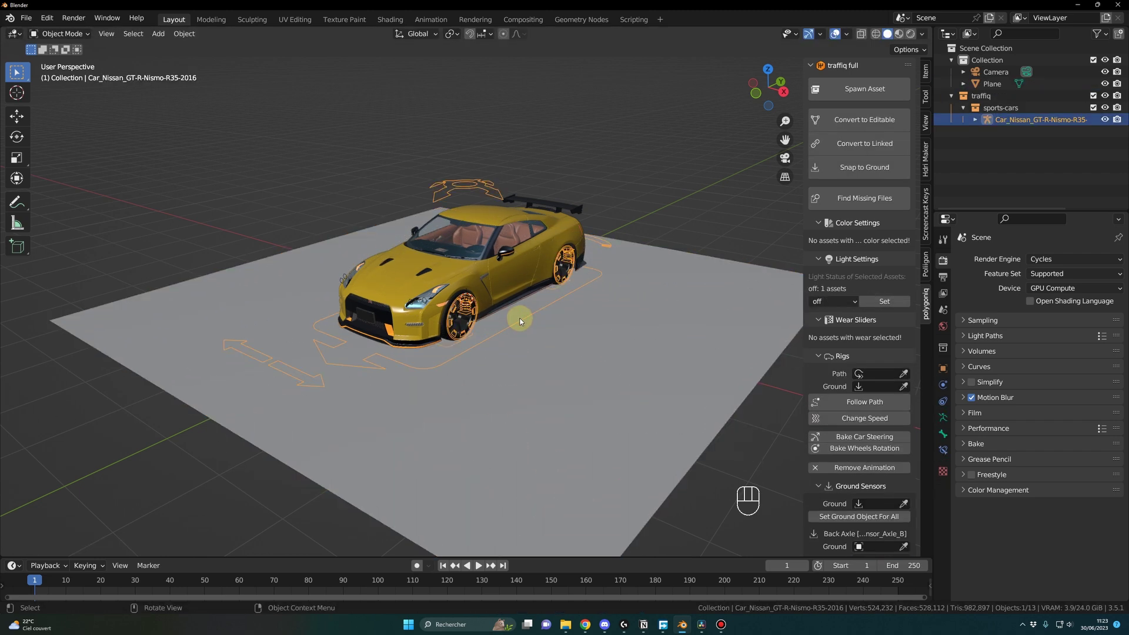
Move the Nissan along Z to sit on the plane and orbit around car and ground.
key(g)
key(z)
drag(643, 206, 662, 217)
click(614, 220)
click(507, 312)
click(491, 258)
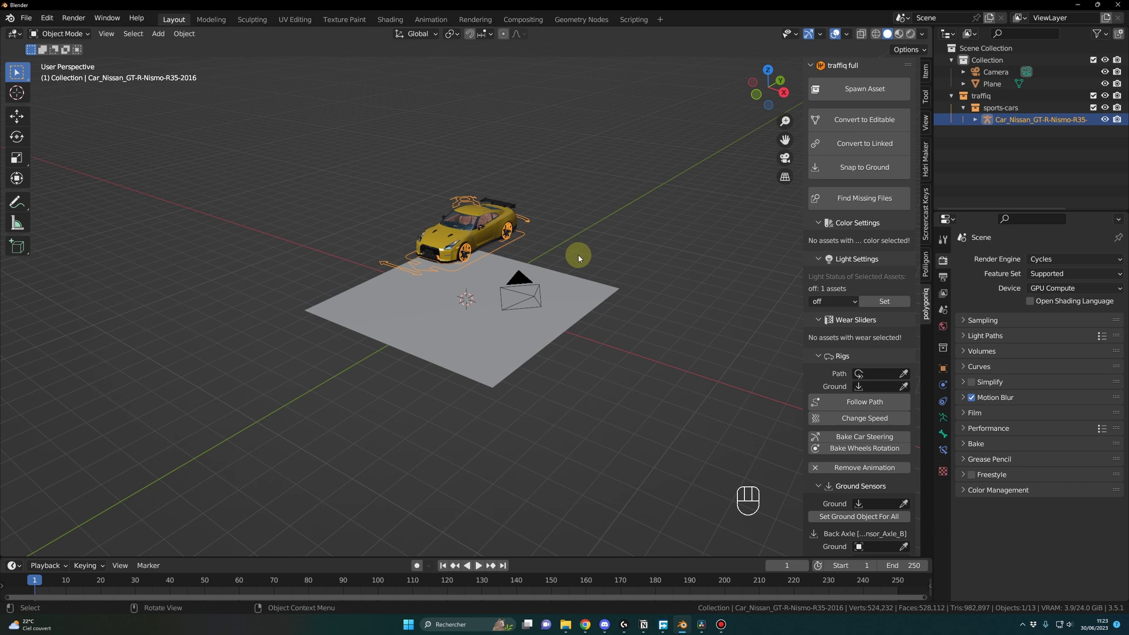
drag(560, 255, 628, 238)
click(875, 170)
middle_click(554, 348)
middle_click(569, 366)
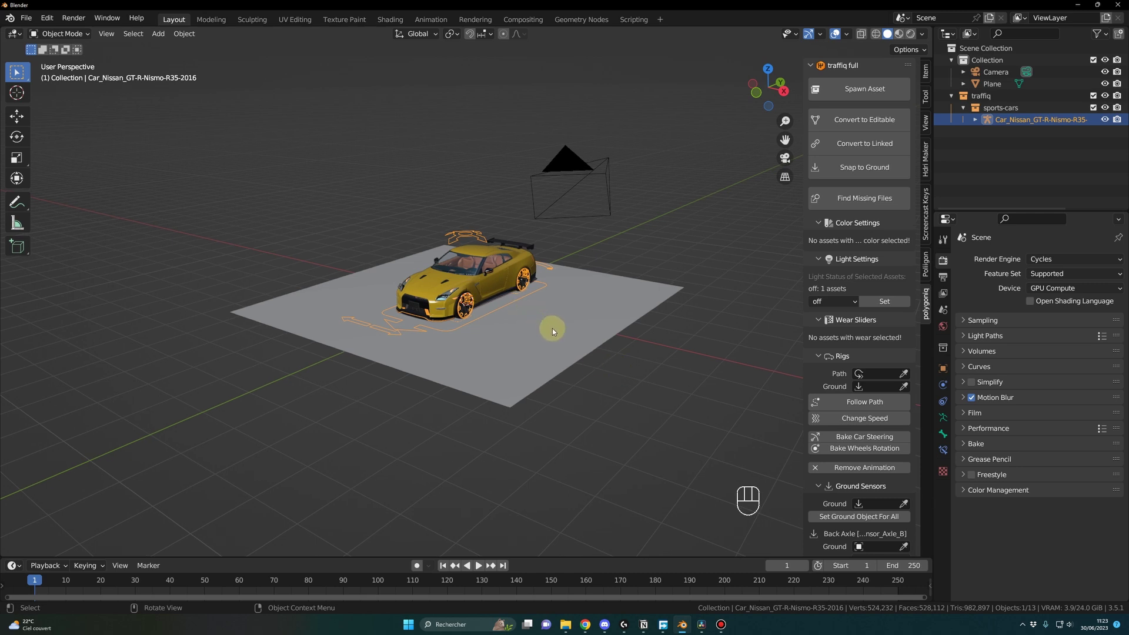
drag(612, 341, 669, 343)
drag(669, 344, 609, 351)
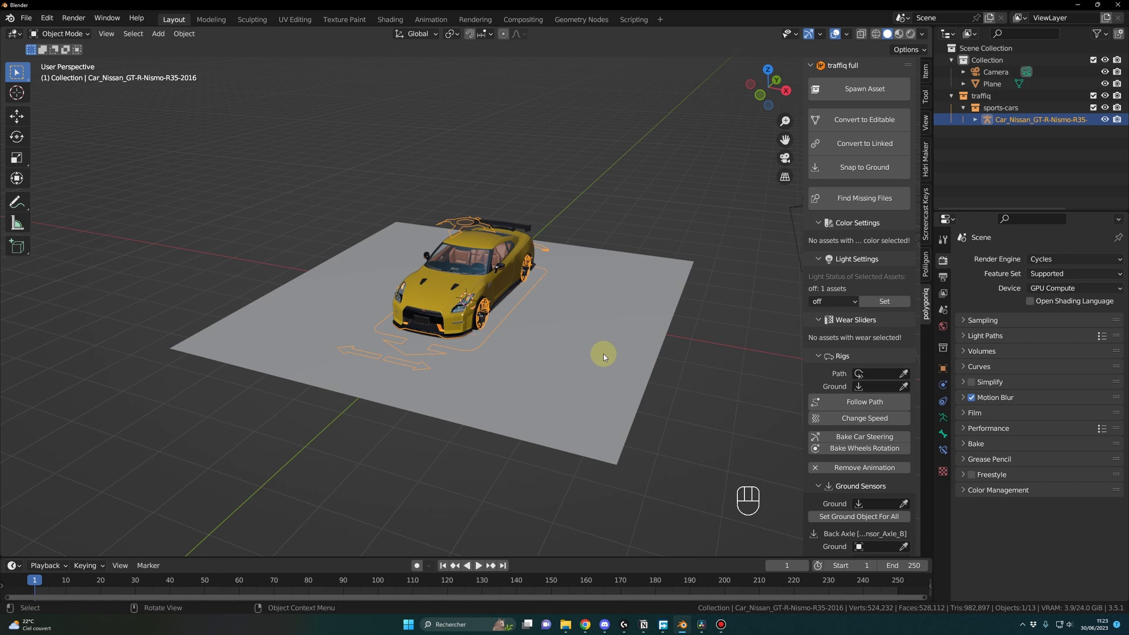
Add an Hdri Maker dome in rendered shading and set the car body's Clearcoat to 1.
drag(592, 349, 575, 348)
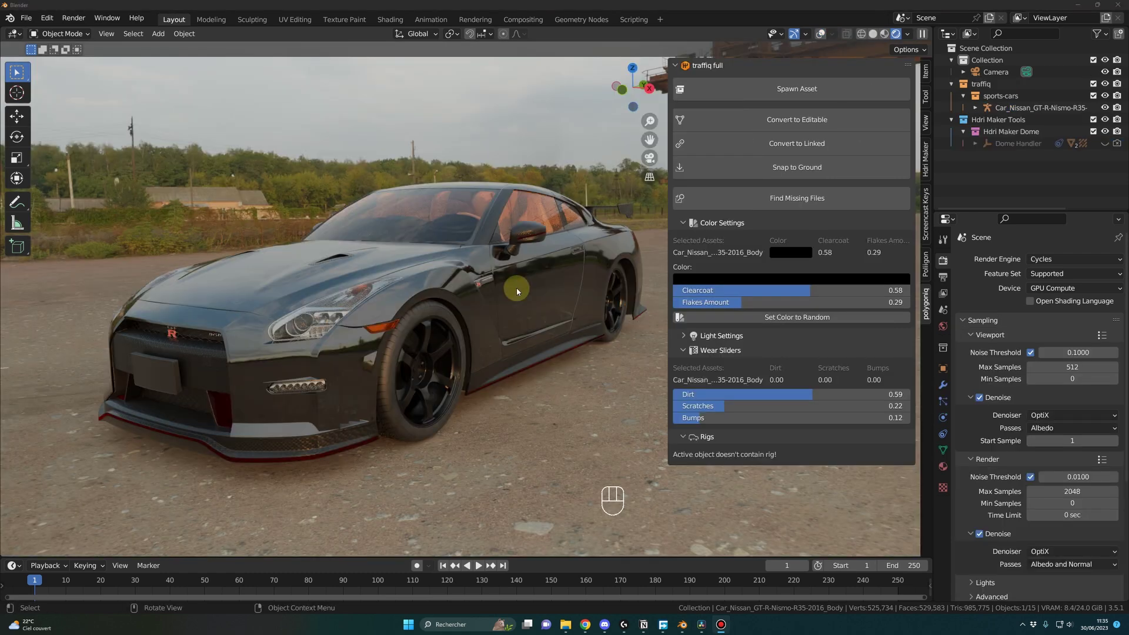
middle_click(505, 294)
middle_click(484, 310)
scroll(up, 3)
middle_click(483, 310)
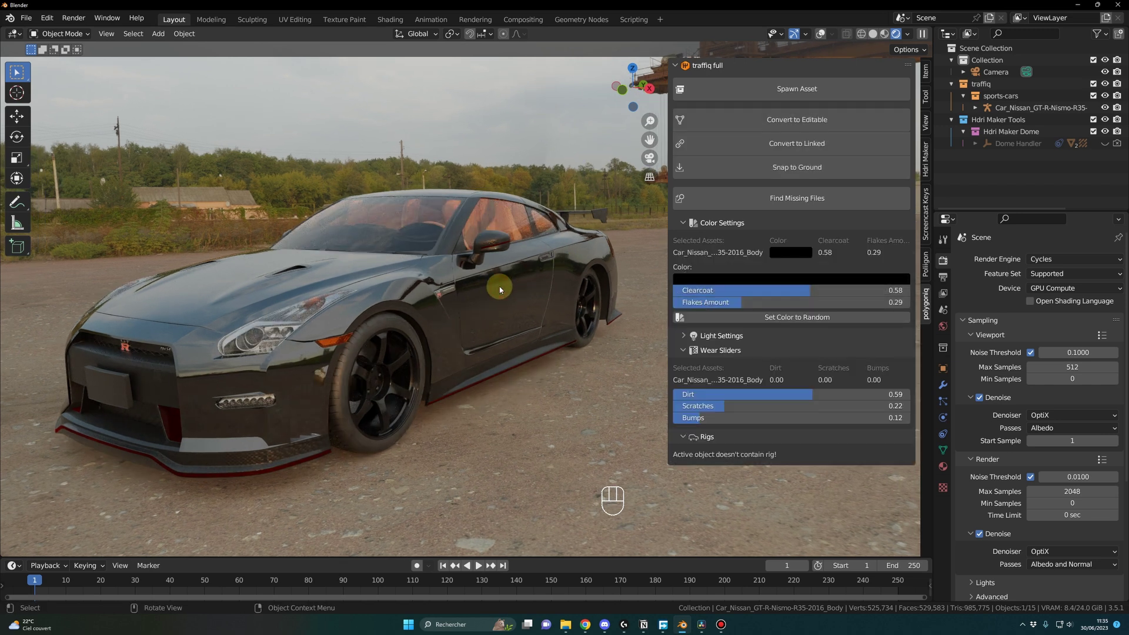
click(509, 289)
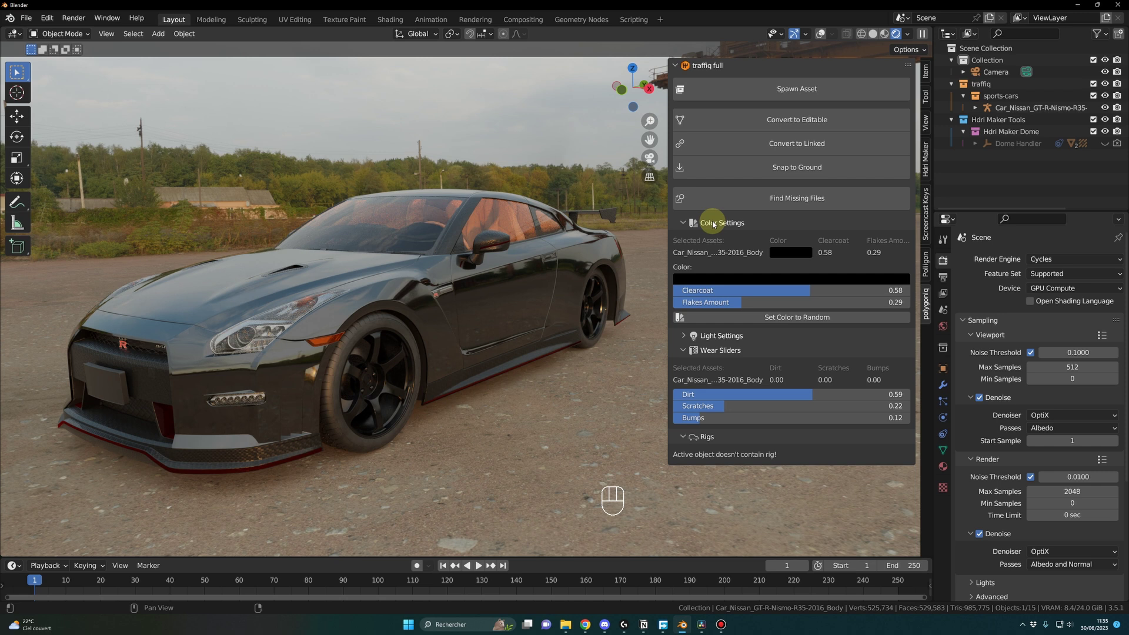
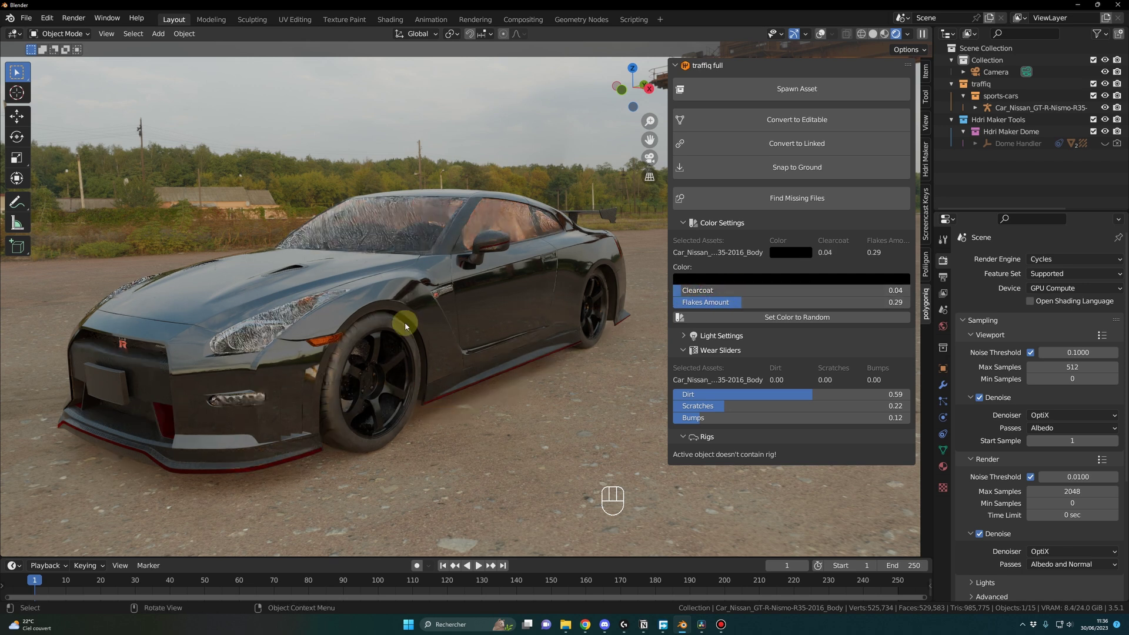
click(532, 330)
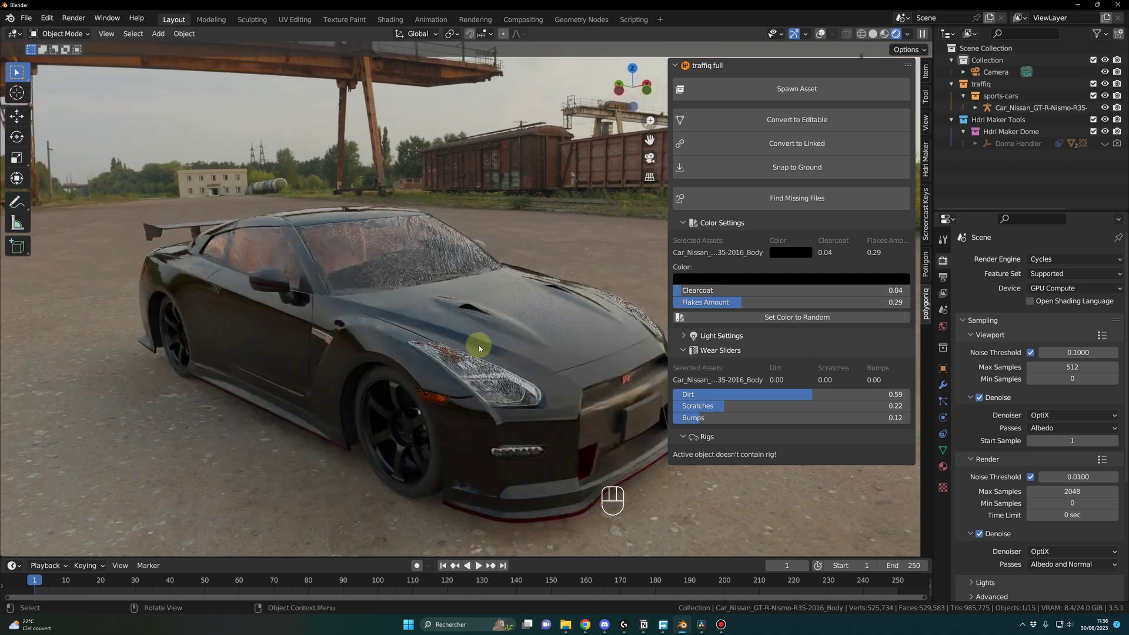
click(498, 345)
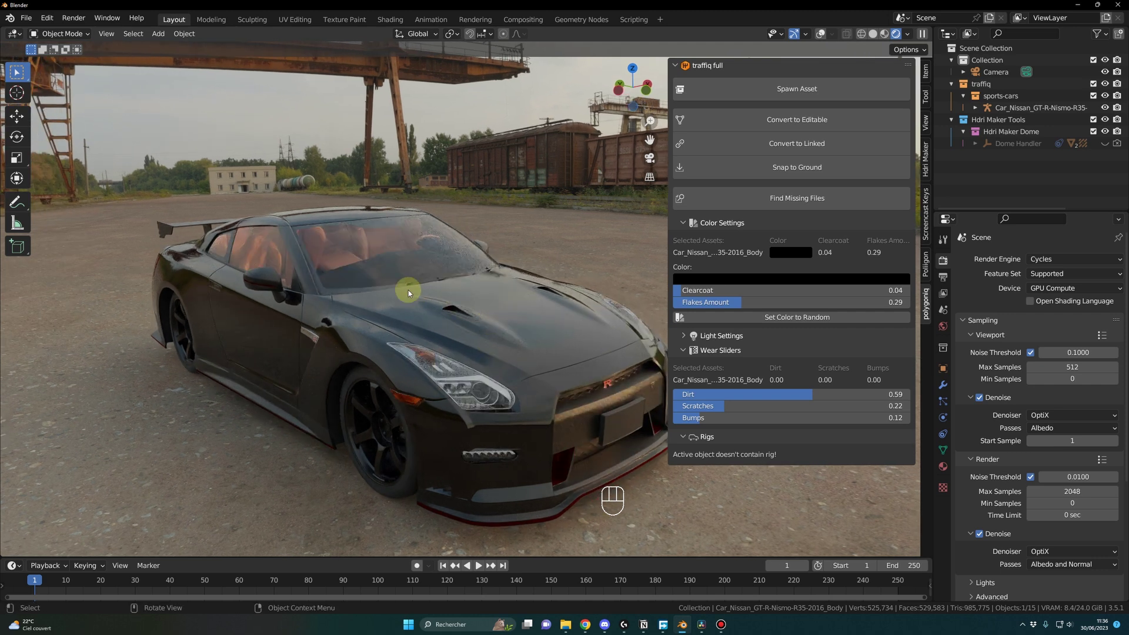
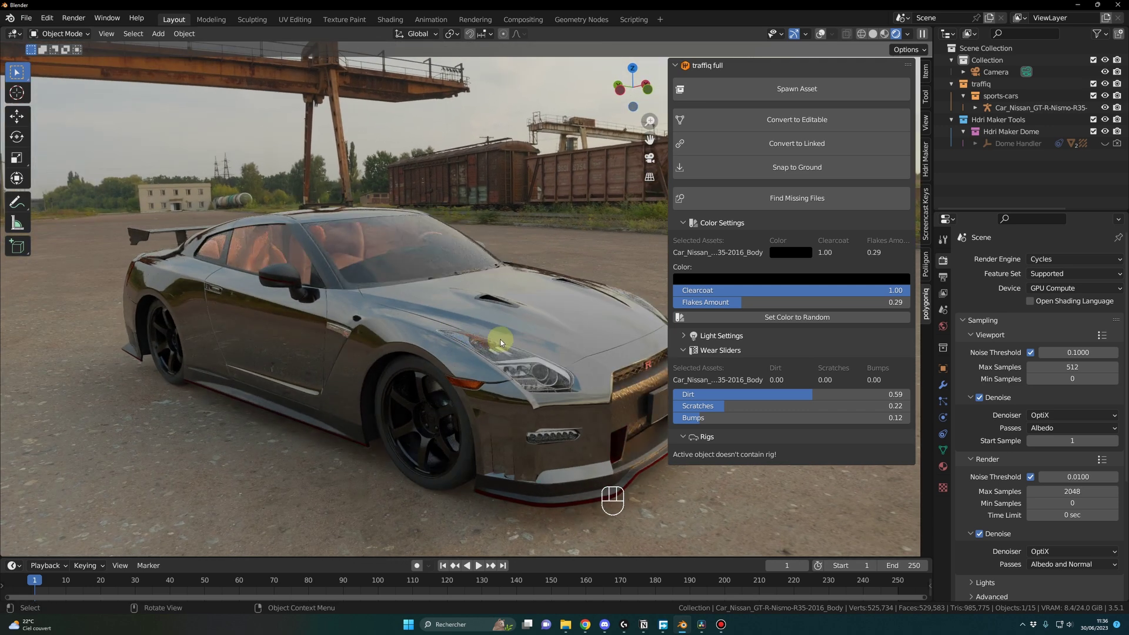
Set the paint Clearcoat to 0 and inspect the sparkling body up close.
click(387, 336)
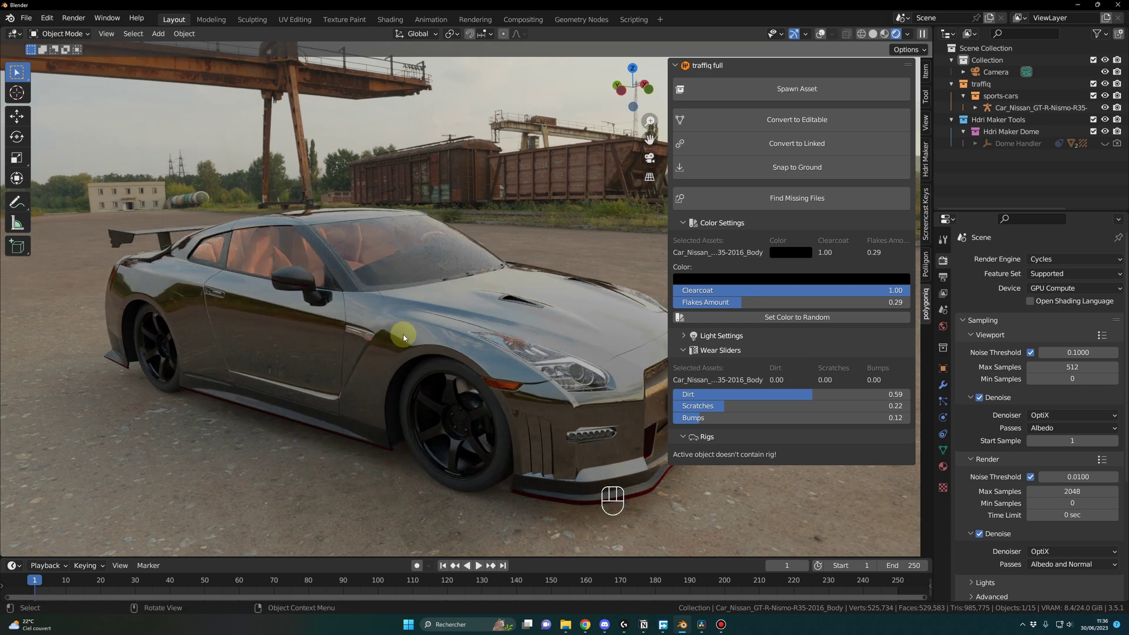
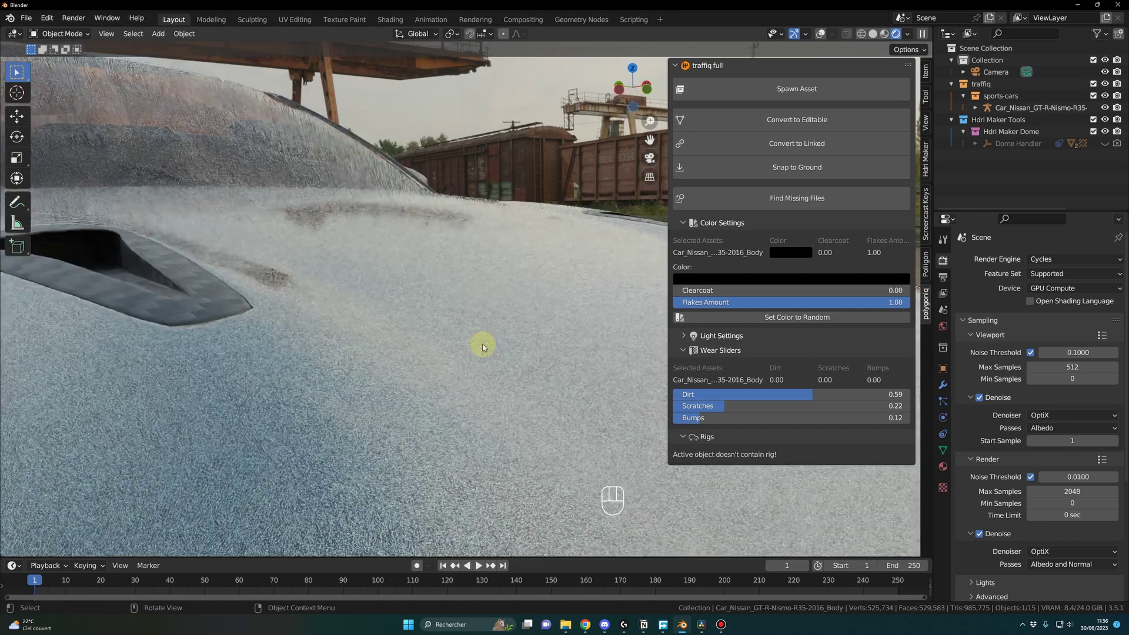
drag(300, 406, 341, 404)
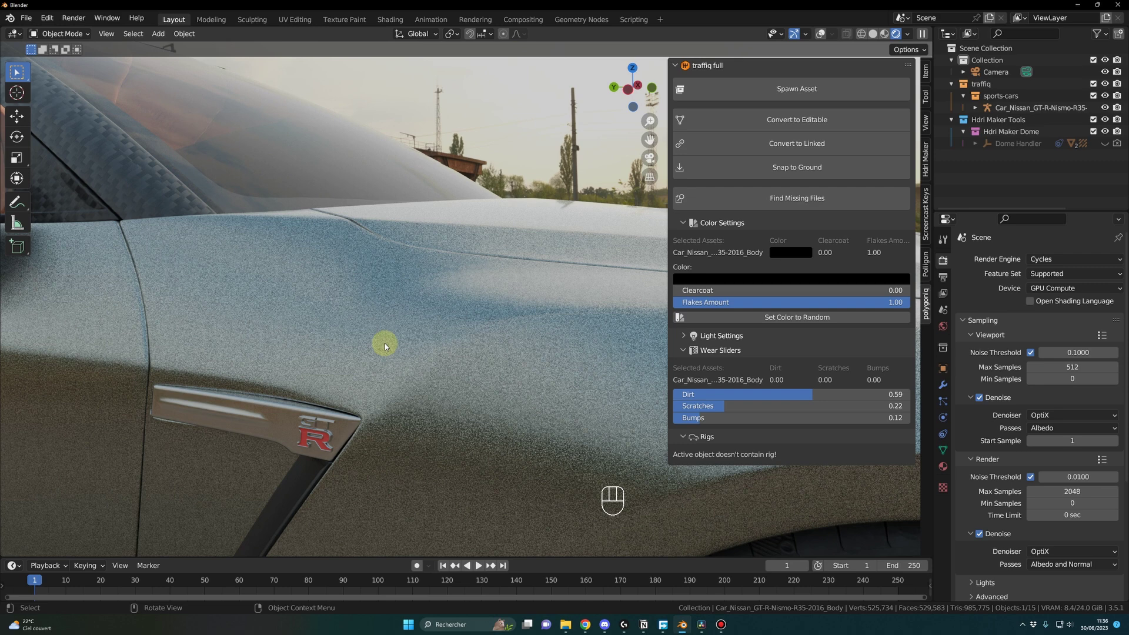
drag(411, 378, 473, 383)
drag(473, 383, 342, 380)
middle_click(375, 385)
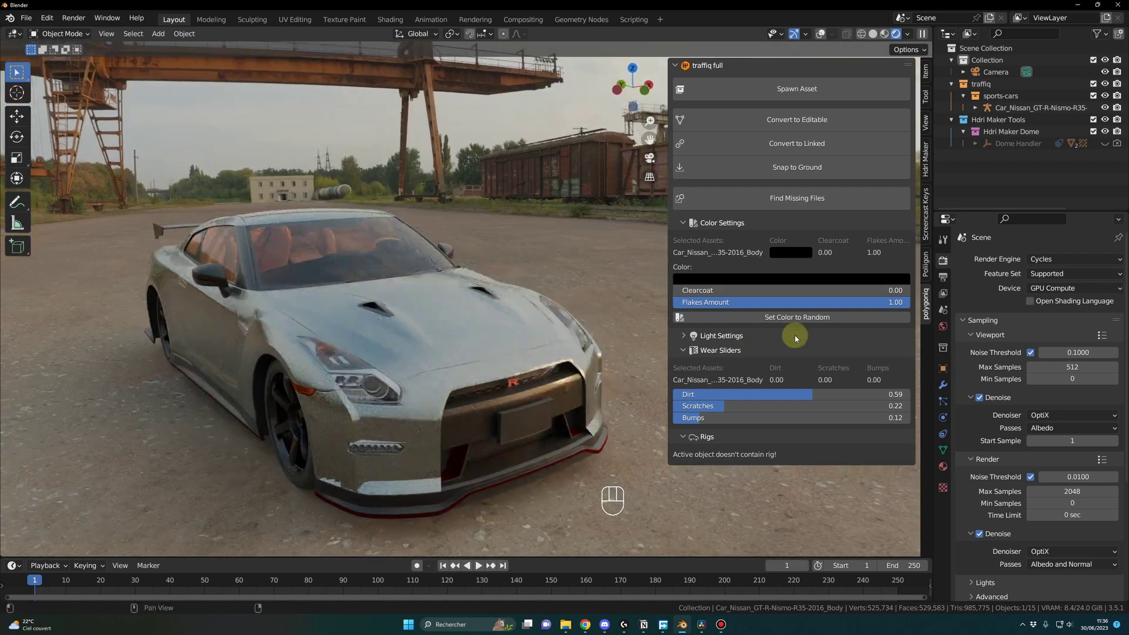
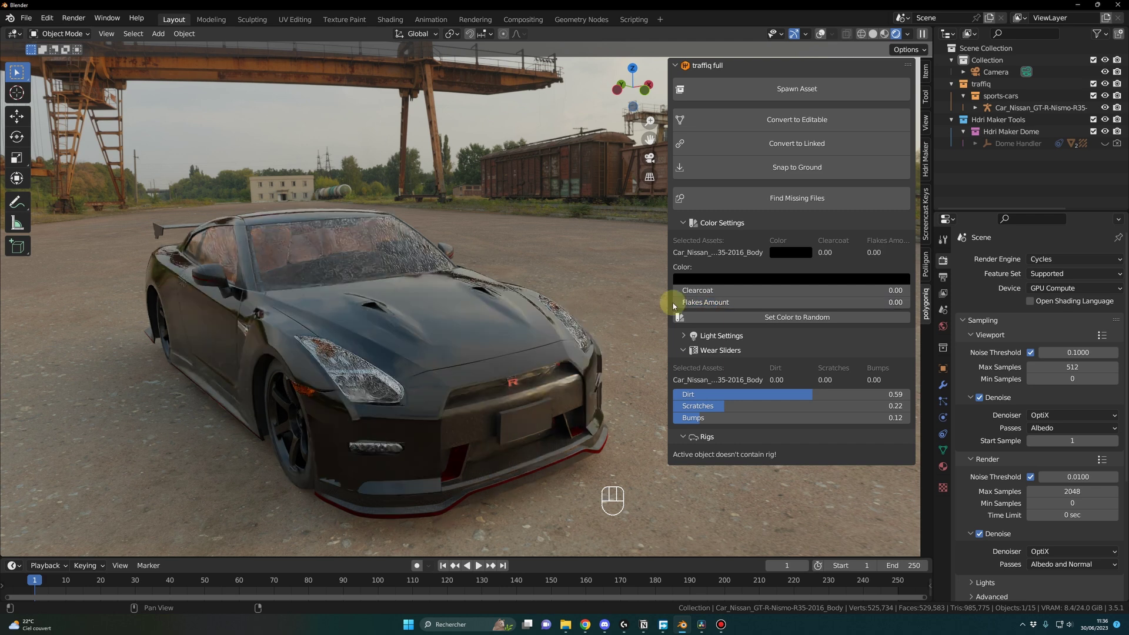
Adjust Flakes Amount, testing 1.0 and 0, and settle on 0.31 viewed from the front.
click(709, 303)
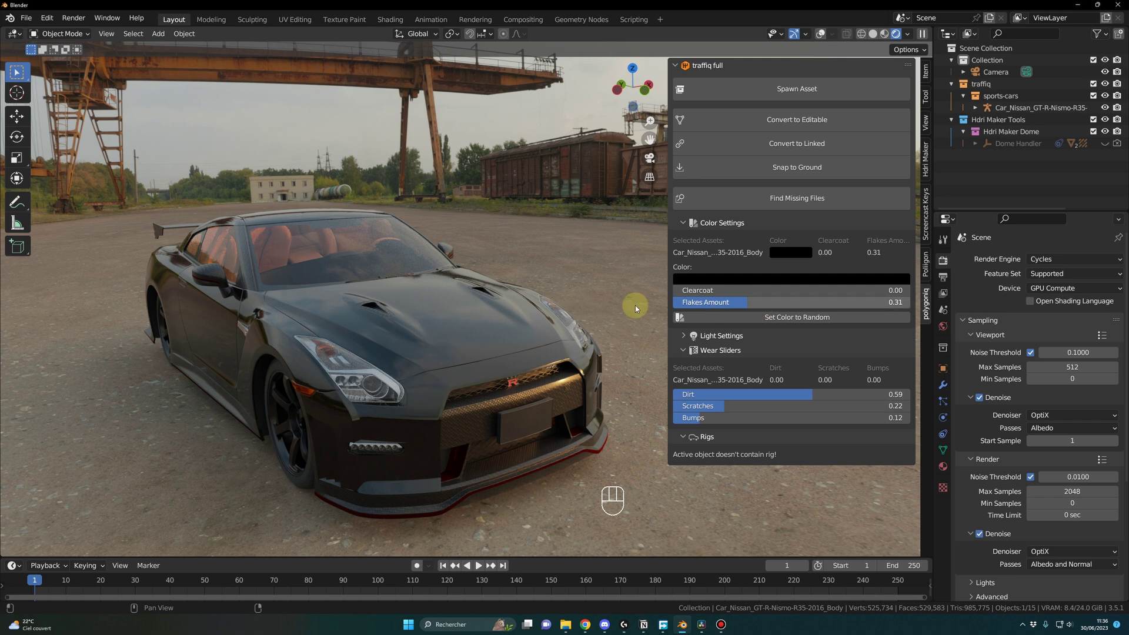
drag(427, 354, 443, 355)
drag(443, 354, 320, 358)
middle_click(380, 348)
Delete the Nissan and the ground plane from the scene.
middle_click(382, 344)
click(406, 366)
click(444, 337)
click(513, 426)
drag(504, 422, 511, 422)
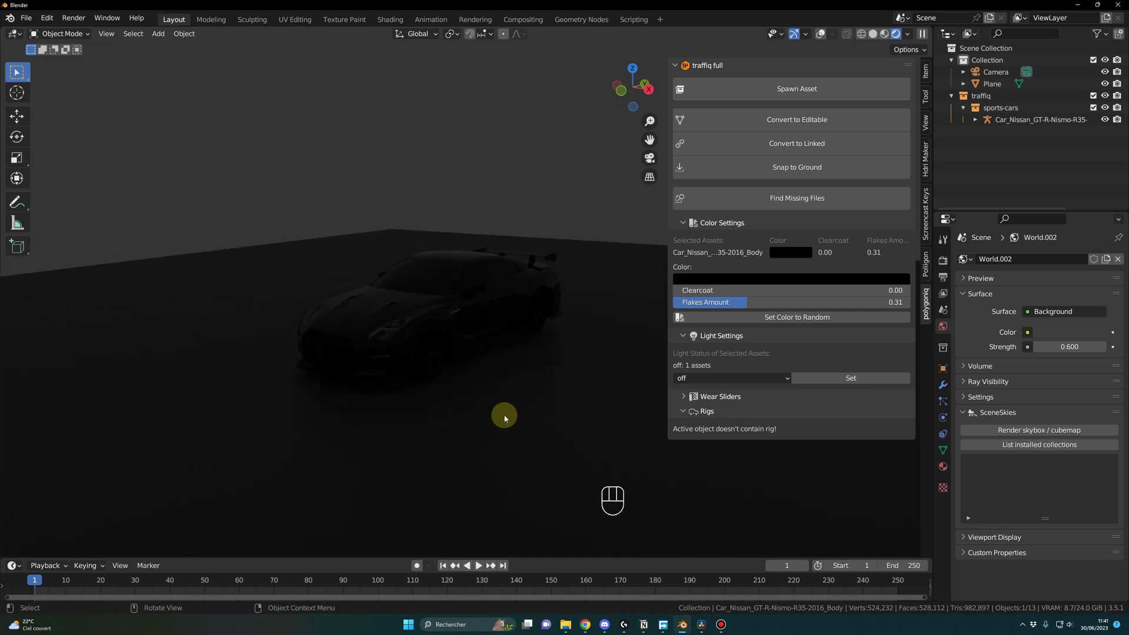
drag(502, 419, 478, 418)
click(492, 419)
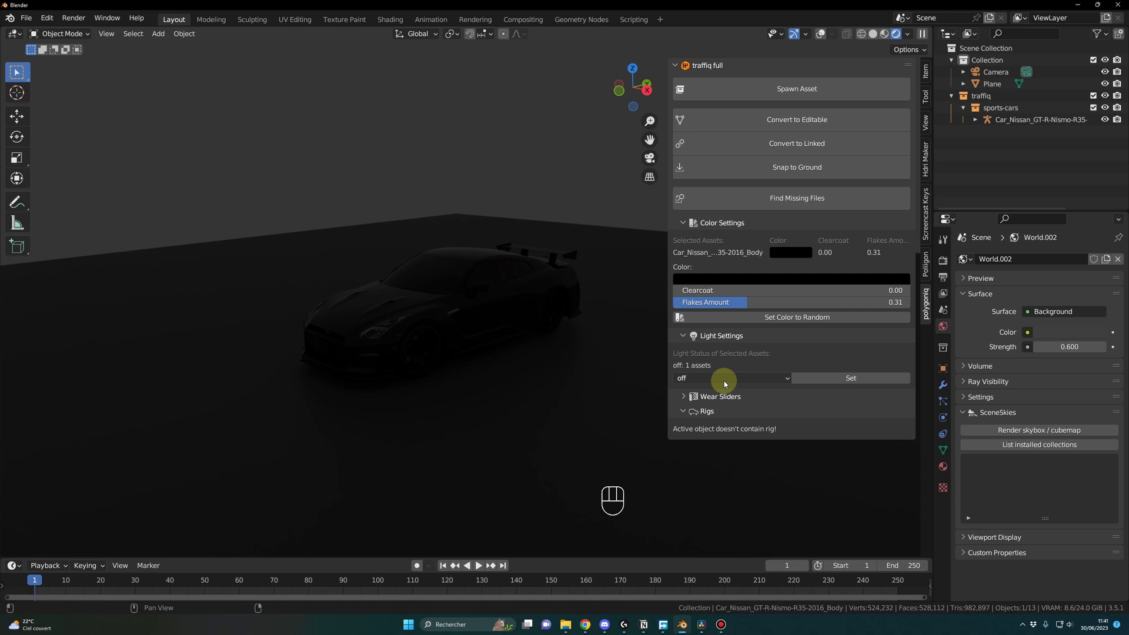
Spawn the red Ferrari F12 berlinetta with Traffiq Spawn Asset.
drag(732, 382, 707, 410)
drag(854, 382, 783, 385)
drag(452, 415, 379, 420)
drag(379, 420, 337, 415)
drag(429, 365, 462, 360)
drag(582, 376, 511, 360)
drag(473, 374, 564, 374)
drag(718, 383, 831, 402)
click(858, 382)
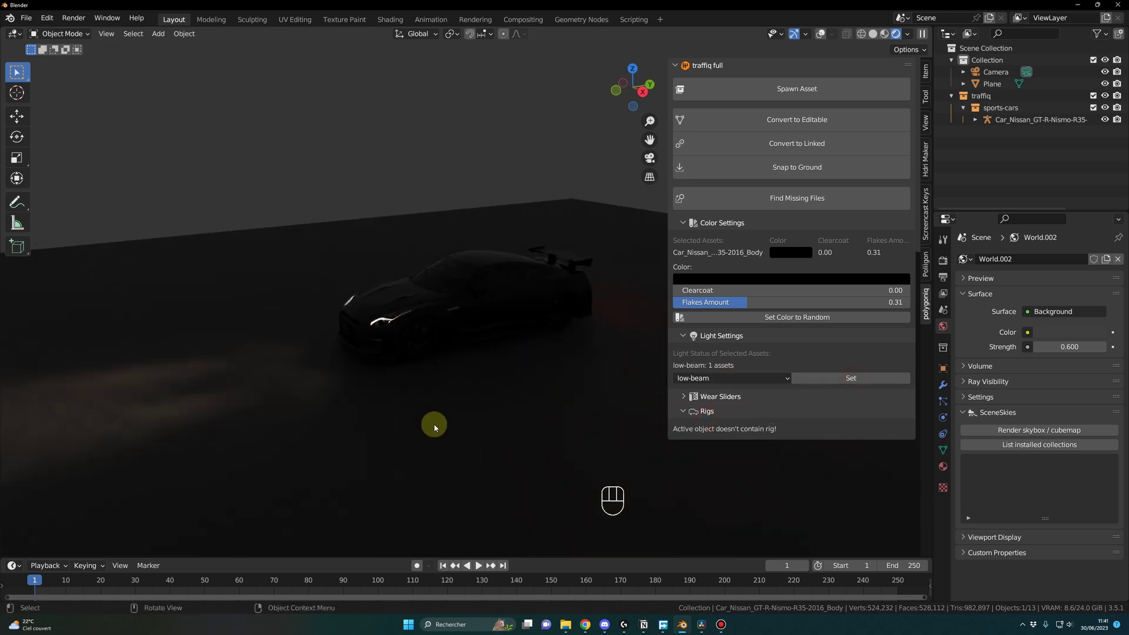
Add an Hdri Maker sunny parking-lot dome world and orbit around the Ferrari.
drag(444, 414, 534, 405)
drag(533, 405, 441, 419)
drag(716, 383, 830, 388)
click(842, 385)
drag(386, 402, 484, 415)
drag(443, 410, 512, 416)
drag(512, 416, 396, 414)
middle_click(397, 414)
Inspect the Ferrari's nose and raise the Traffiq Wear Sliders to add dirt and wear.
drag(448, 400, 444, 393)
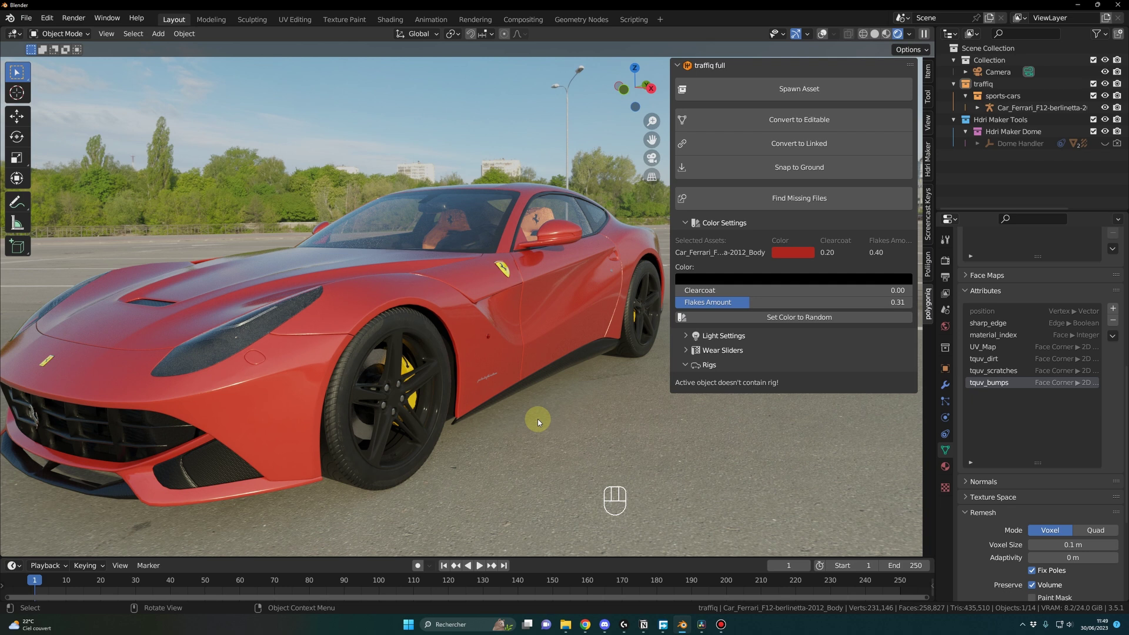
drag(543, 423, 561, 417)
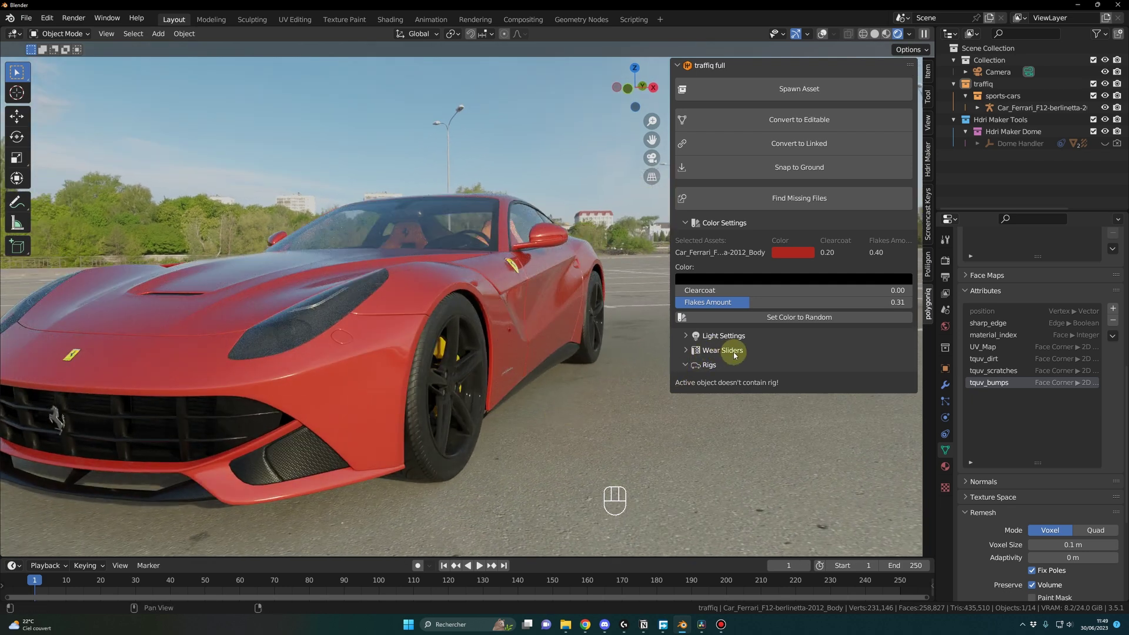
click(561, 400)
click(609, 404)
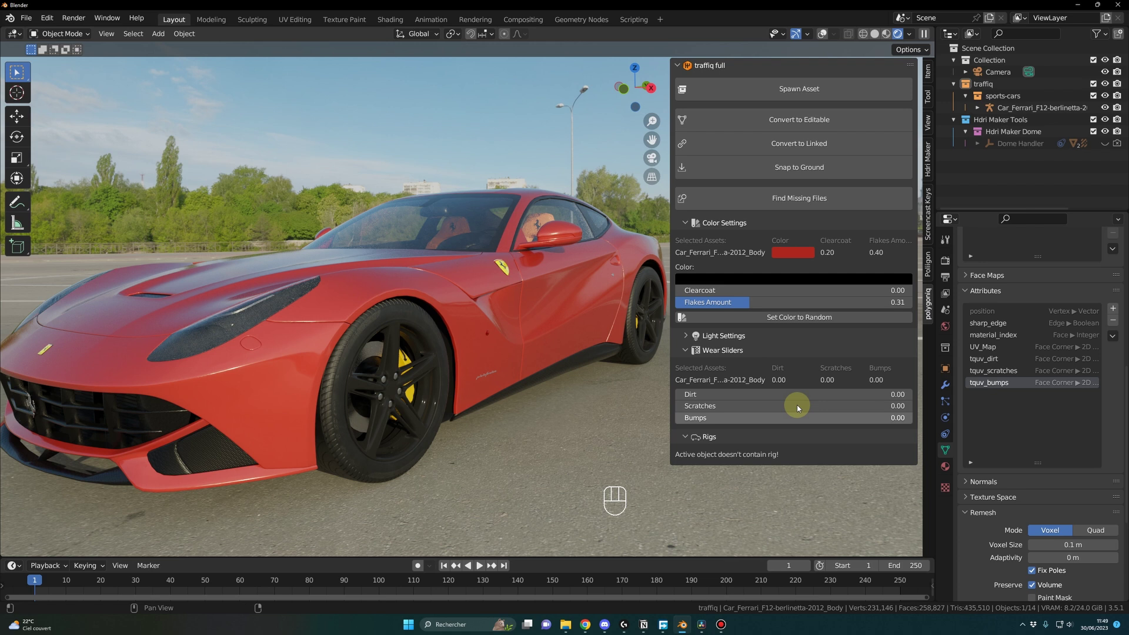
click(548, 416)
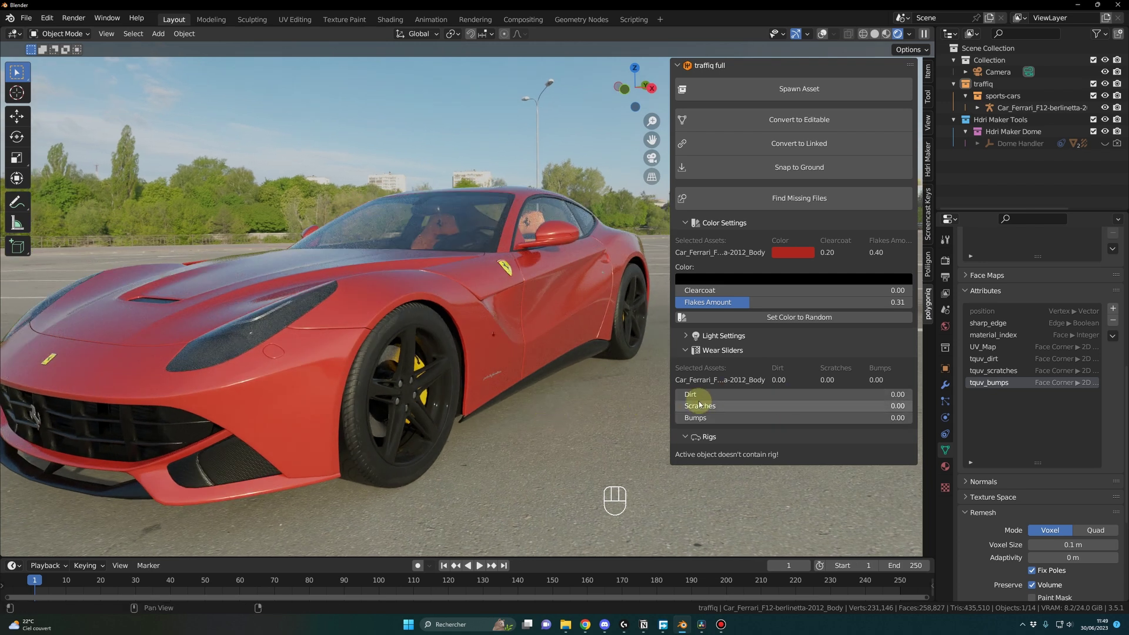
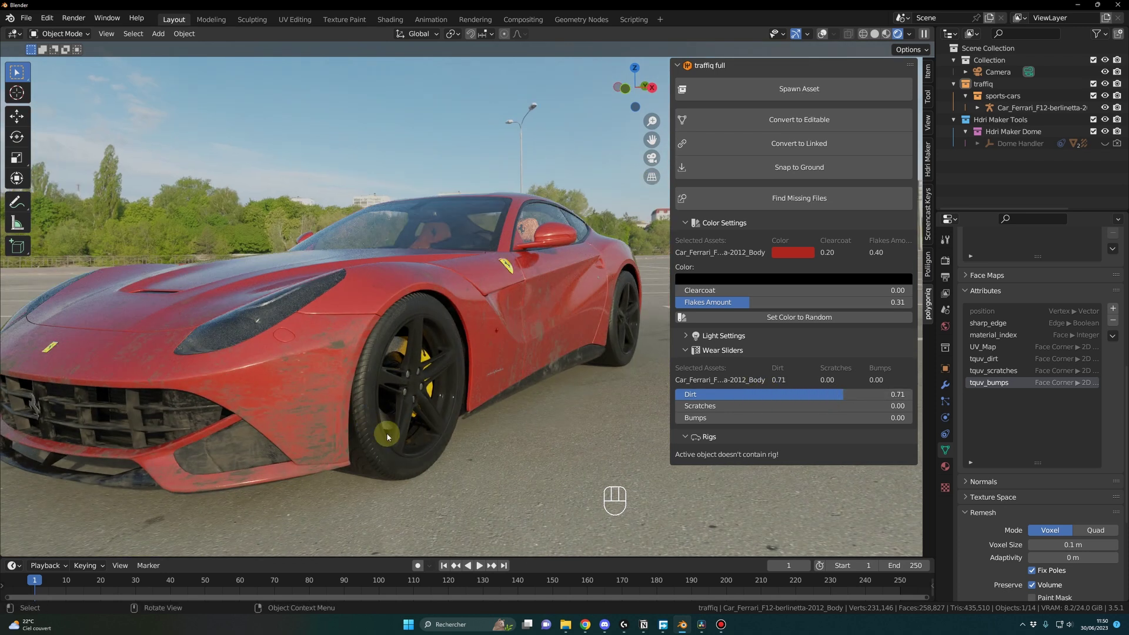
Orbit the weathered Ferrari from head-on and side views to check the grime.
click(392, 436)
drag(400, 438, 427, 439)
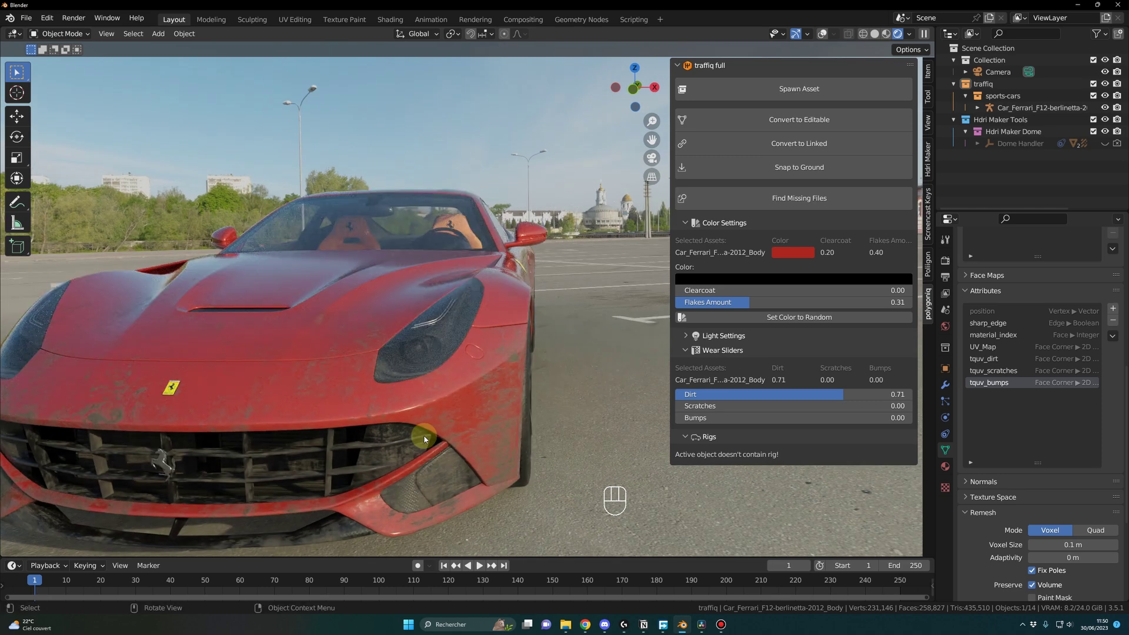
middle_click(318, 440)
drag(341, 442, 411, 419)
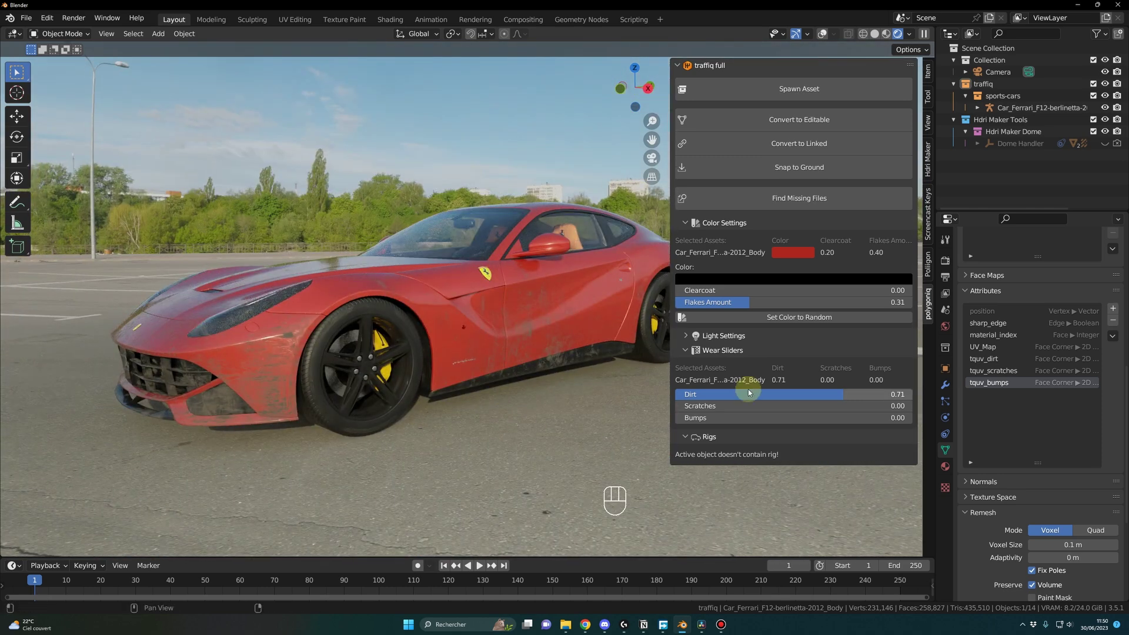
Orbit around the worn Ferrari's front corner, front wheel and flank to inspect the wear.
click(473, 401)
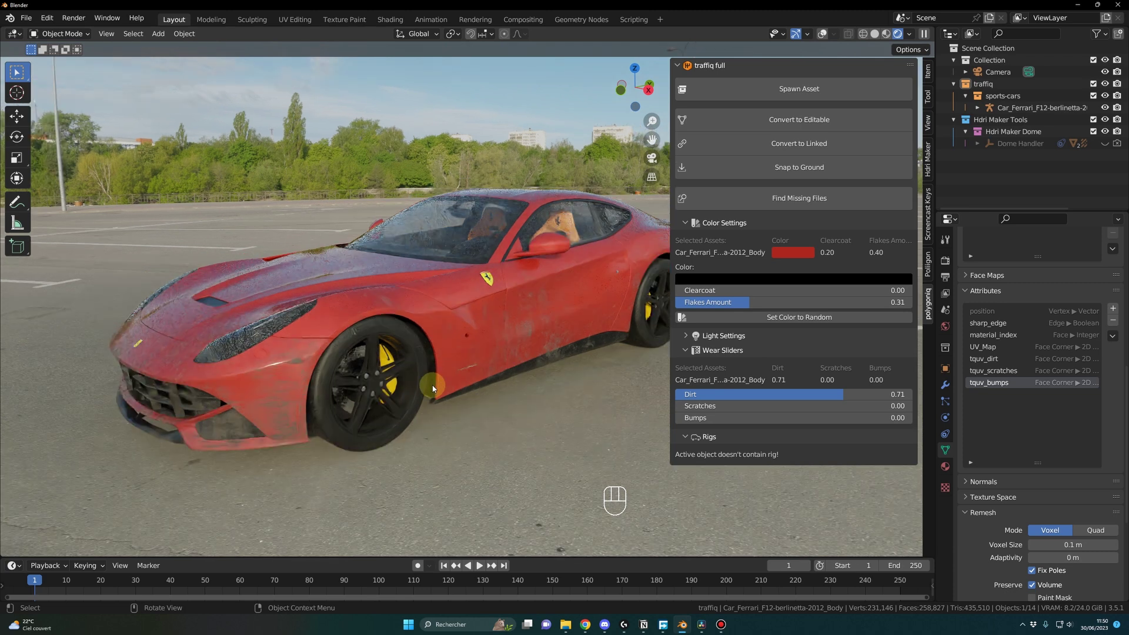
drag(456, 407, 472, 392)
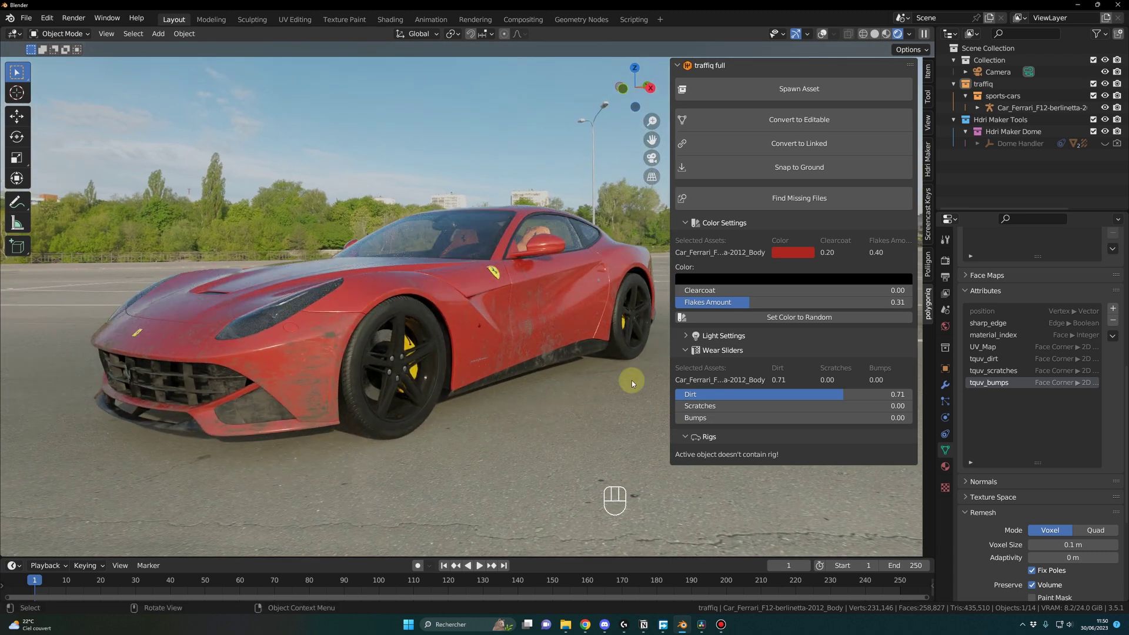
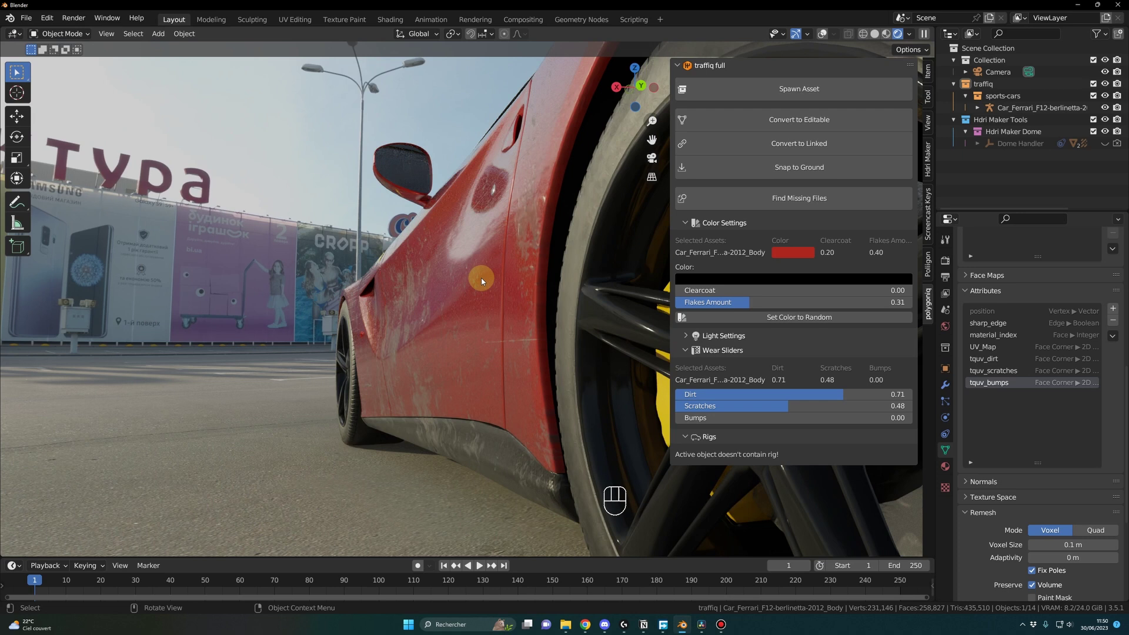
click(491, 283)
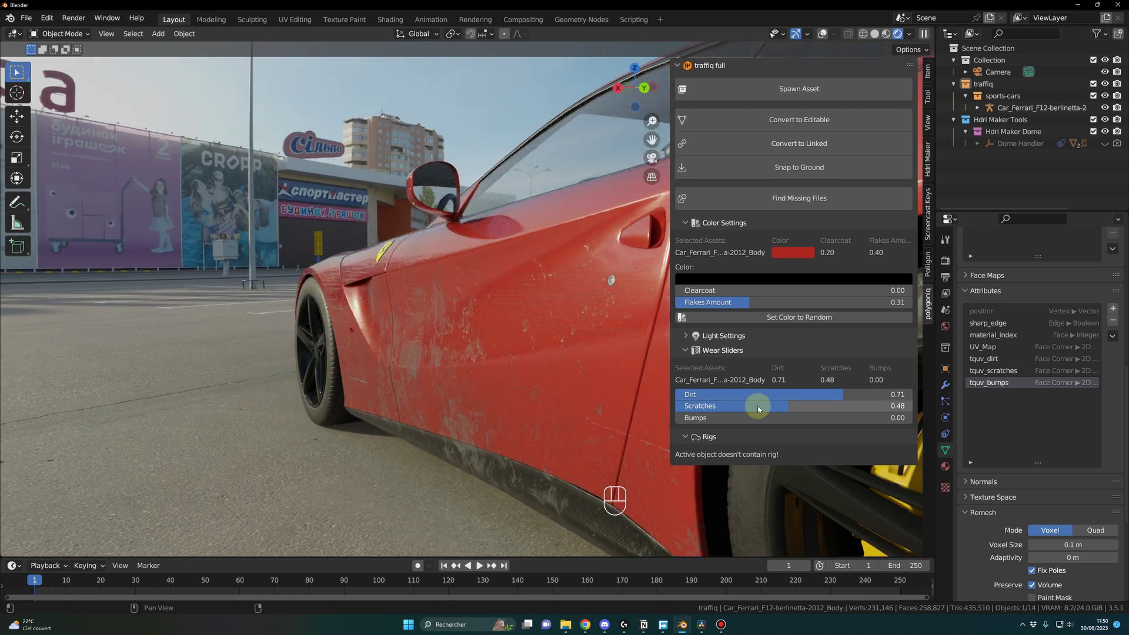
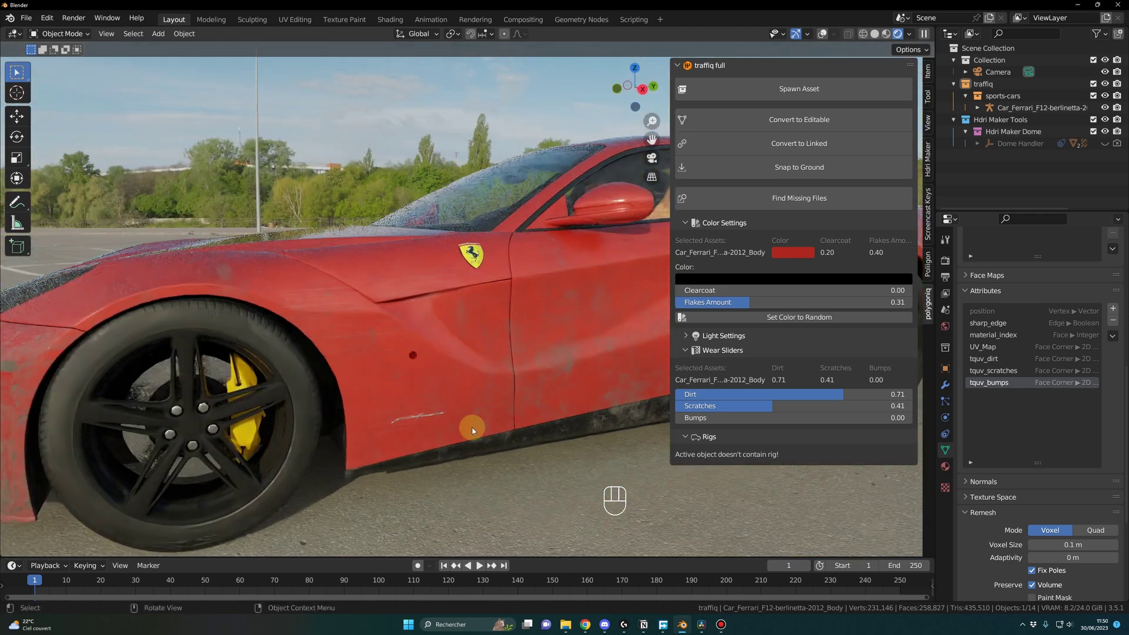
drag(383, 400, 514, 403)
middle_click(514, 403)
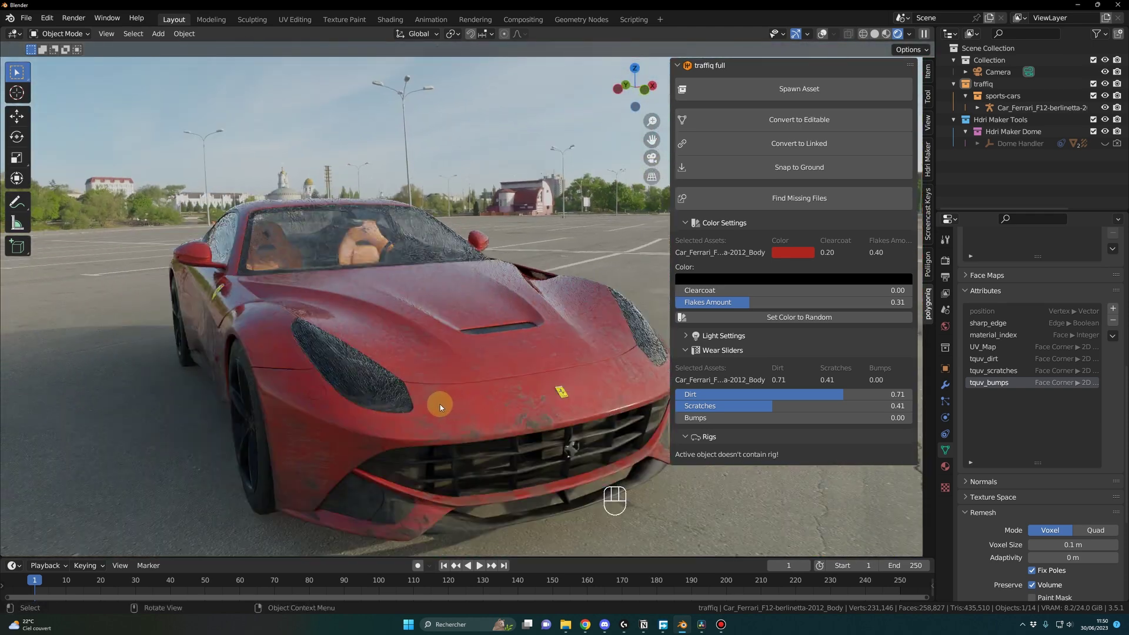
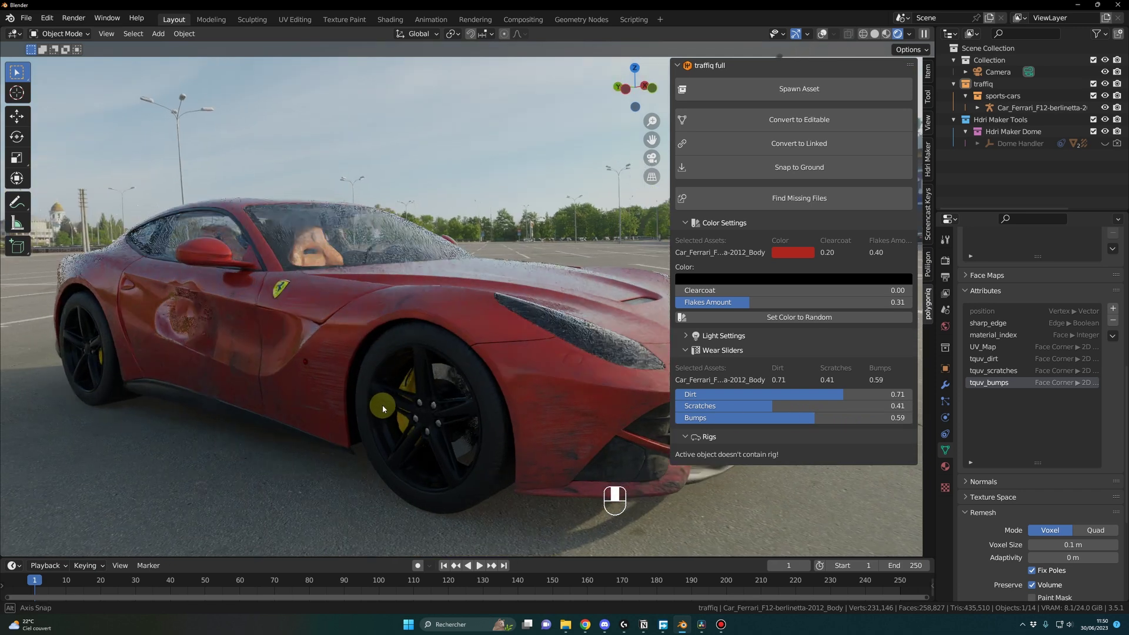
drag(253, 332, 309, 324)
drag(309, 325, 321, 338)
drag(500, 370, 419, 371)
drag(419, 371, 383, 371)
middle_click(383, 371)
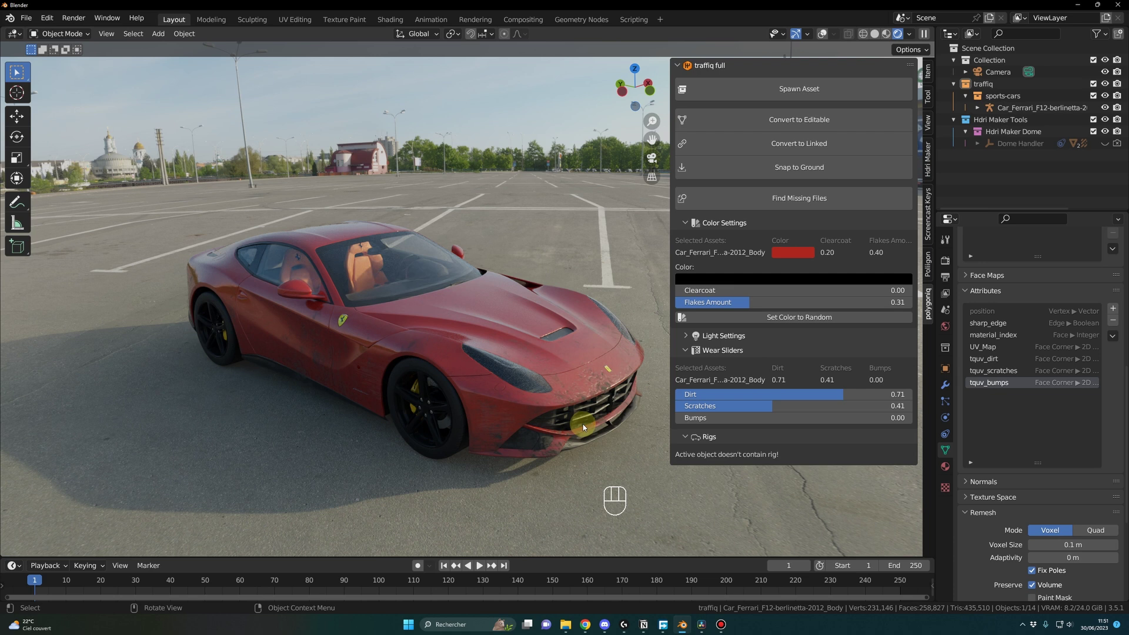
View the car's front and side from above to check the worn look under the HDRI lighting.
middle_click(607, 425)
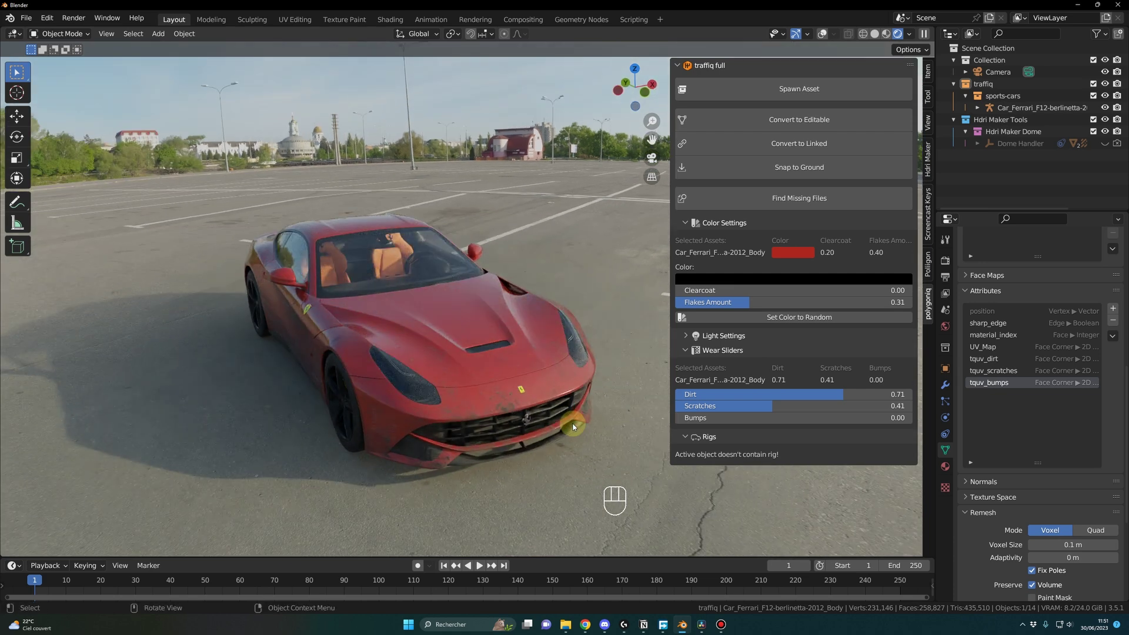
drag(572, 427, 512, 435)
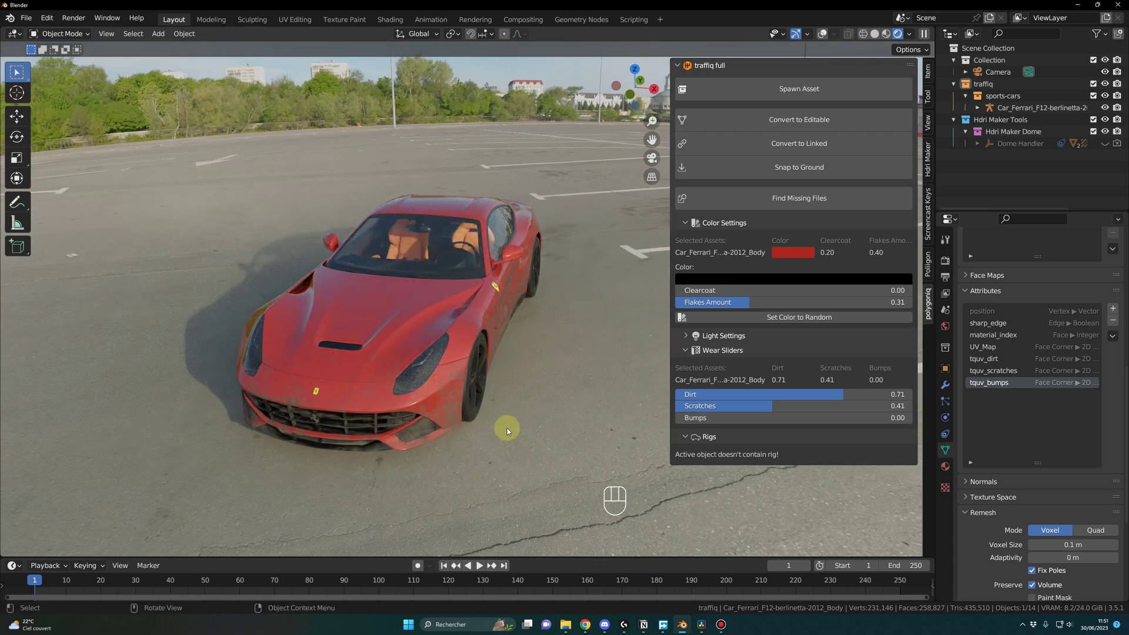
drag(490, 431, 514, 398)
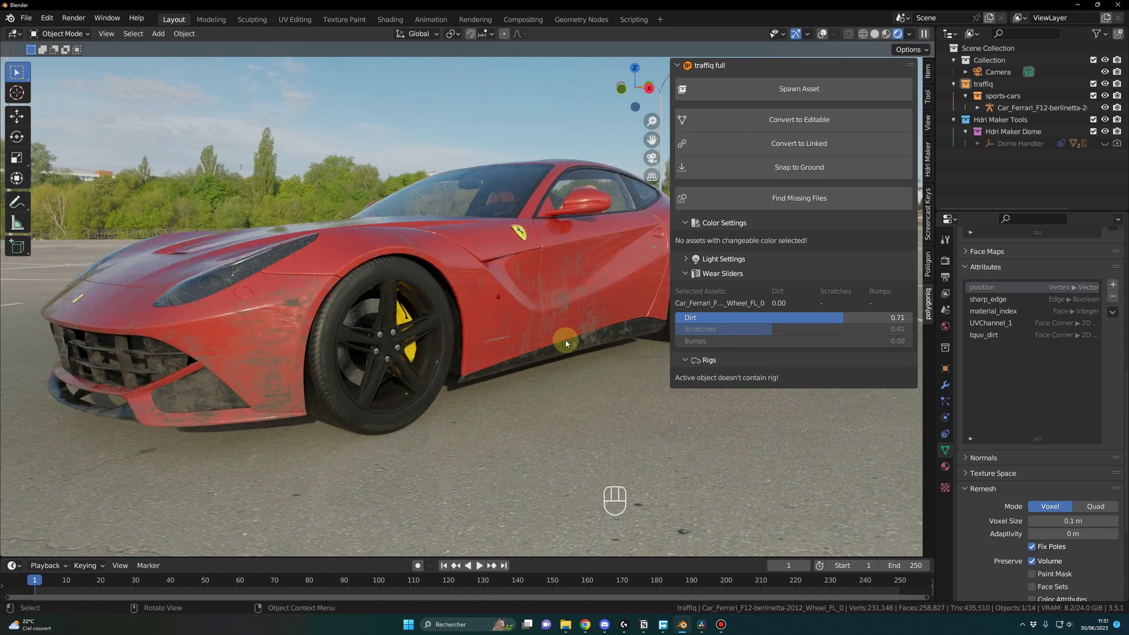
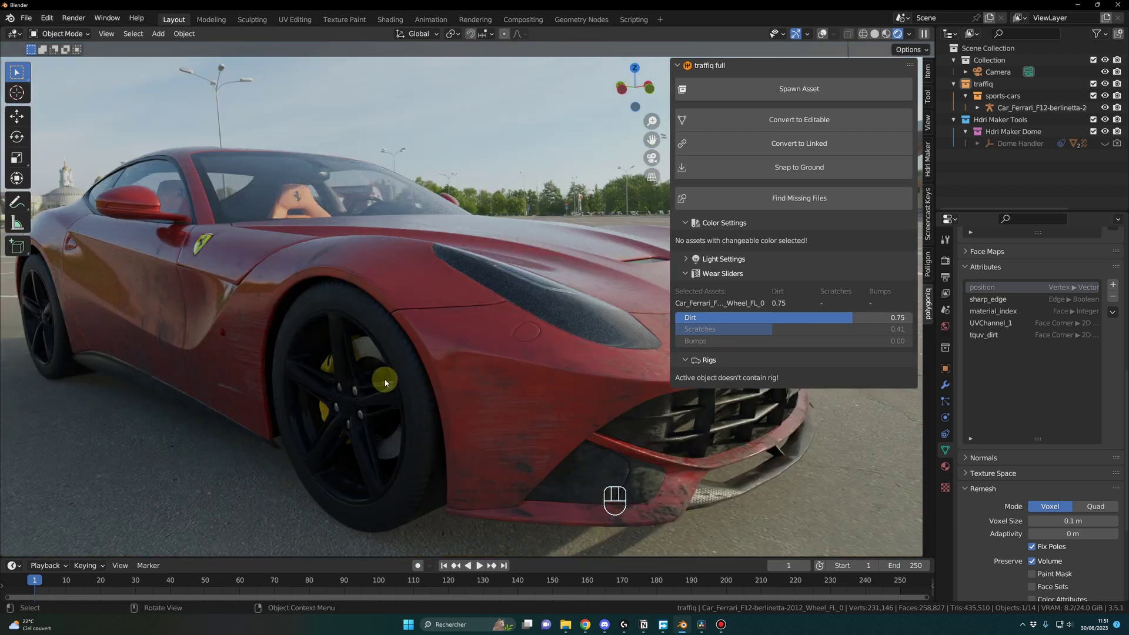
drag(437, 368, 337, 373)
drag(337, 373, 424, 371)
drag(424, 371, 449, 370)
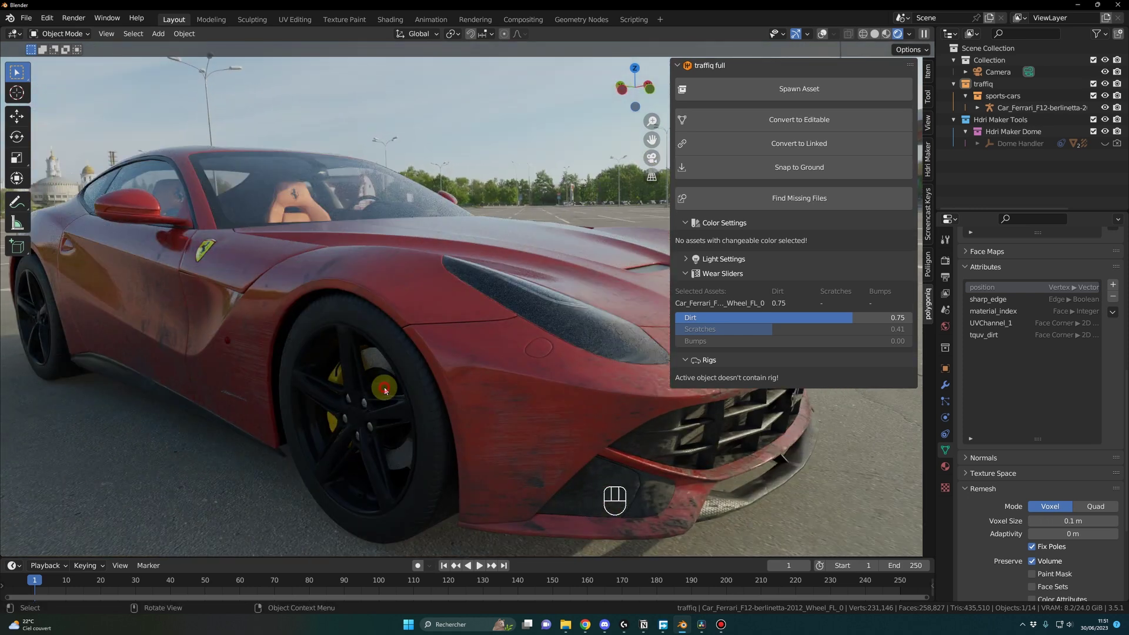
Delete the Hdri Maker Dome from the scene and switch the viewport to Solid shading.
drag(453, 398, 335, 397)
click(388, 334)
drag(824, 332, 568, 412)
drag(264, 431, 410, 429)
click(410, 428)
middle_click(413, 428)
drag(406, 430, 289, 436)
click(289, 435)
click(624, 358)
click(628, 359)
click(533, 316)
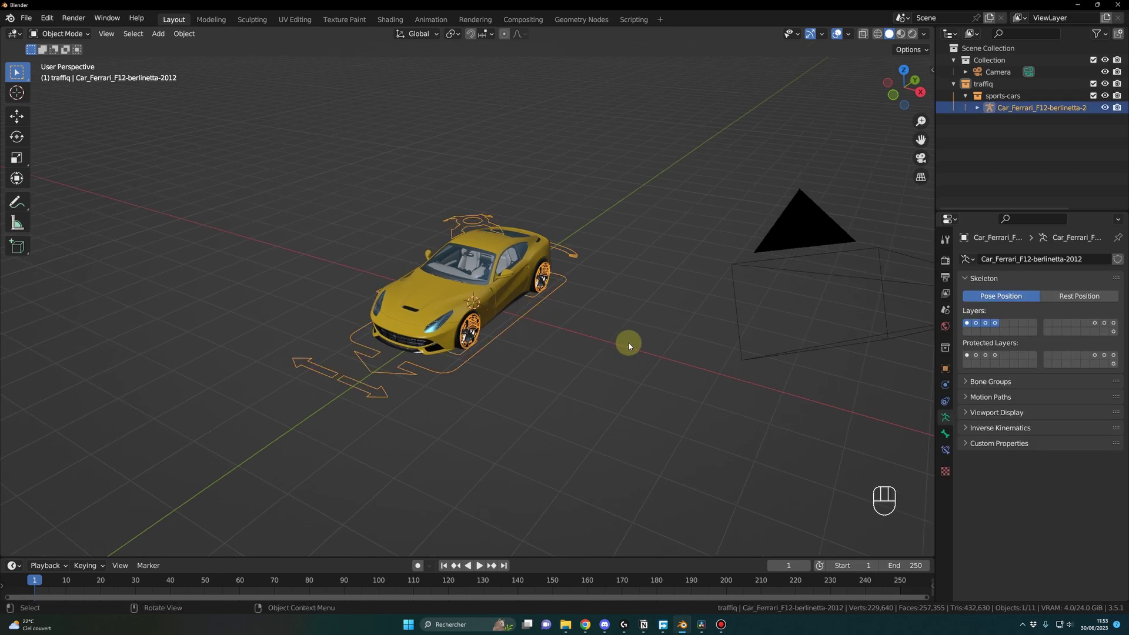
Show the N sidebar and collapse the add-on's color and settings sections.
middle_click(627, 348)
key(n)
click(932, 309)
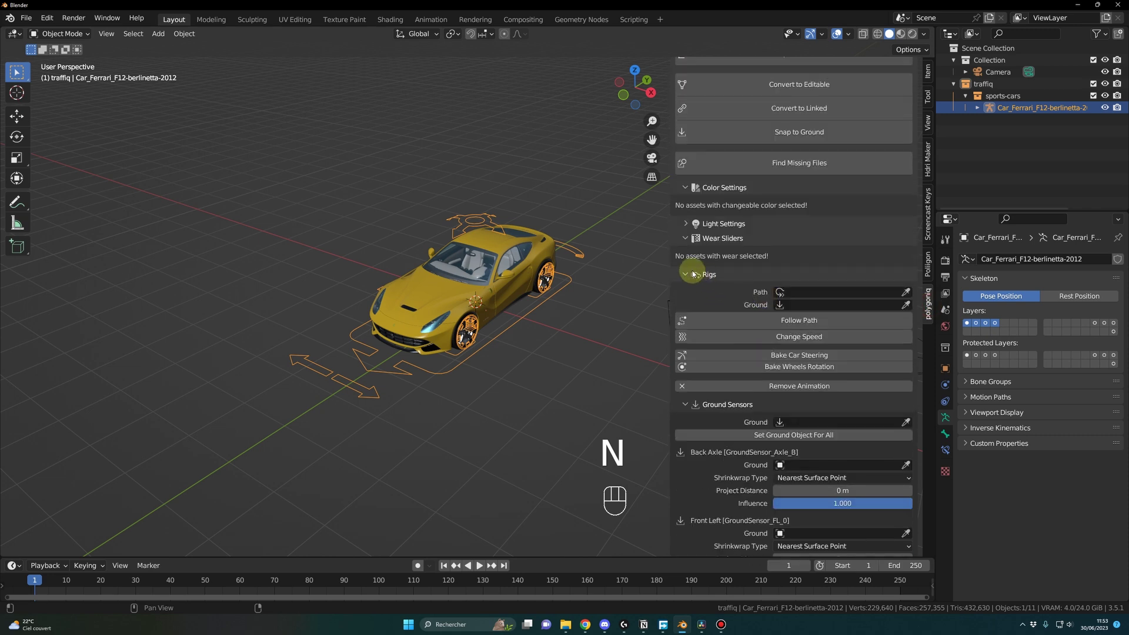
click(689, 224)
click(690, 189)
click(688, 221)
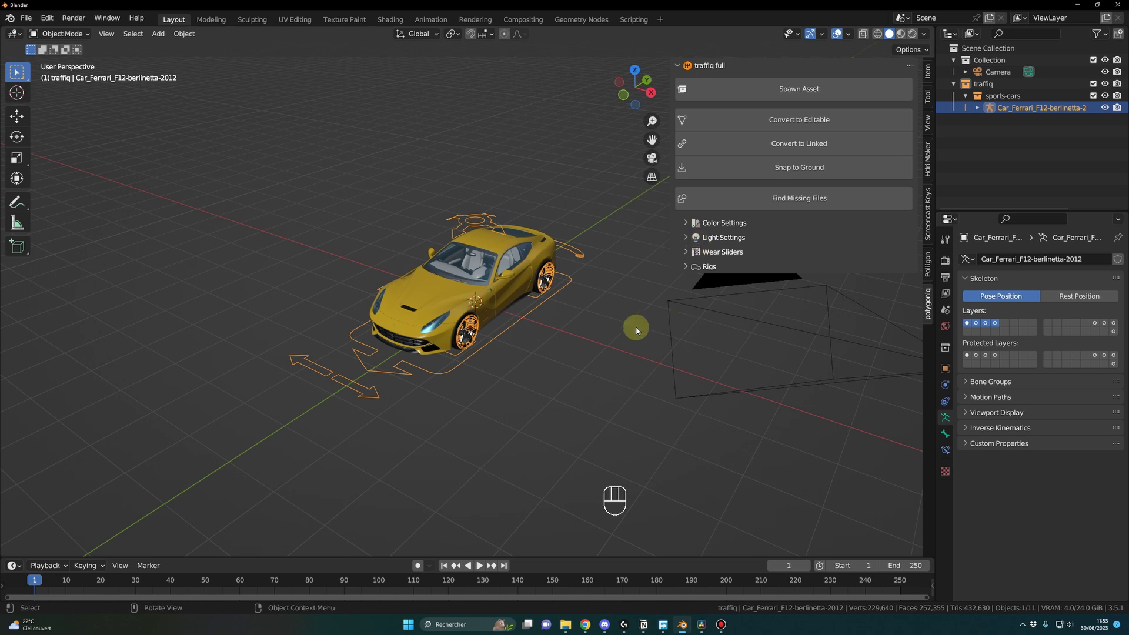
middle_click(632, 310)
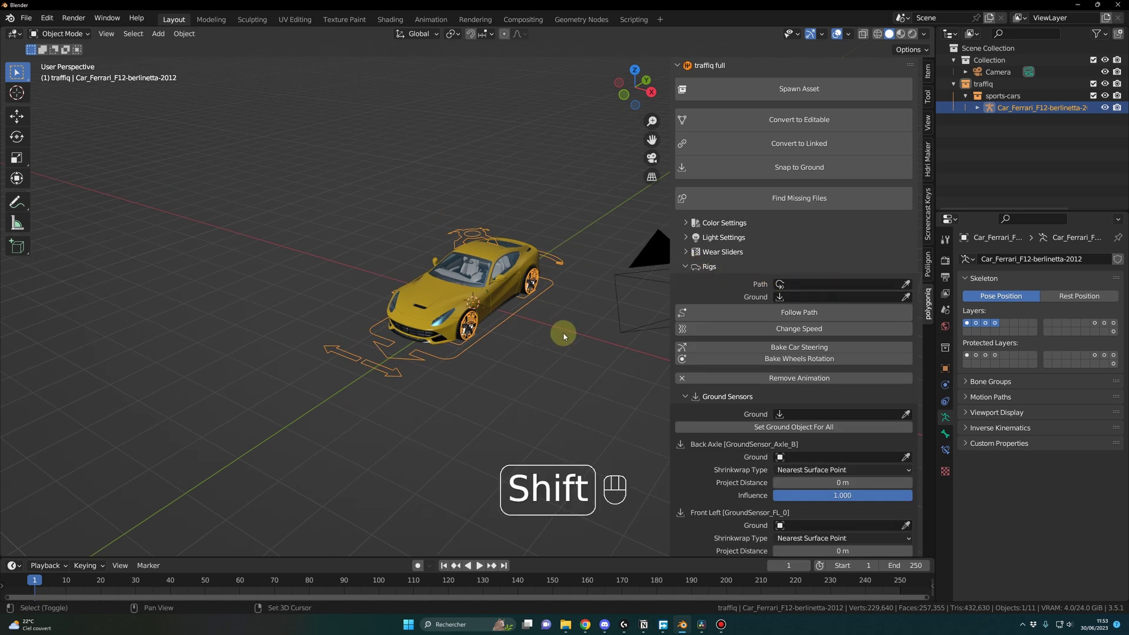
middle_click(504, 309)
click(520, 321)
Add a NURBS path beside the Ferrari, scale it up large and apply all its transforms.
key(shift+a)
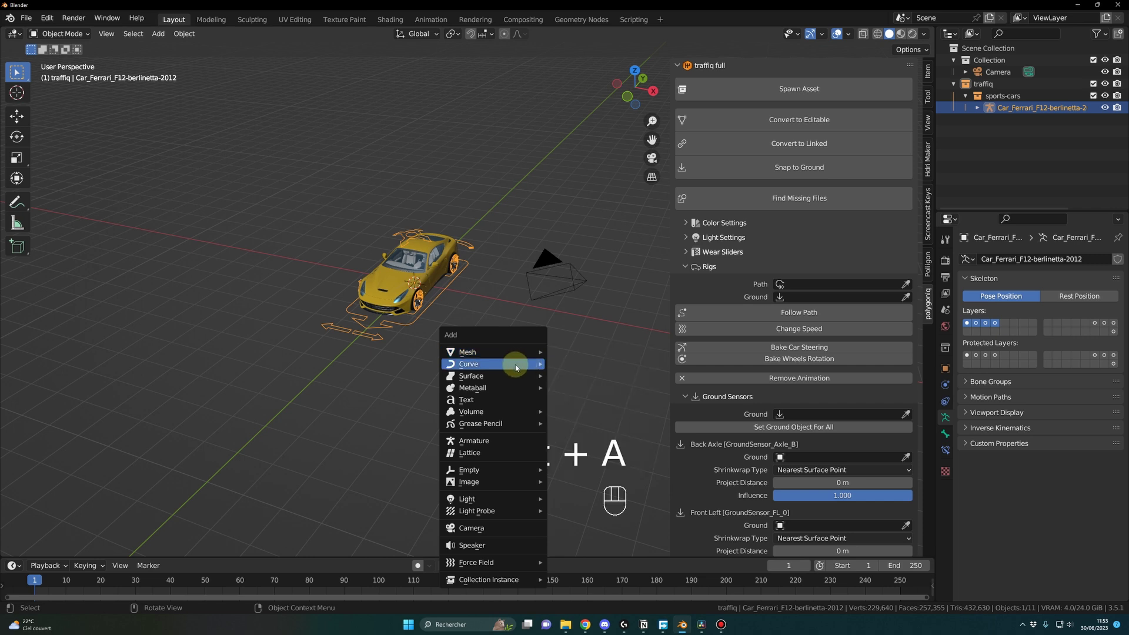
key(g)
key(shift+z)
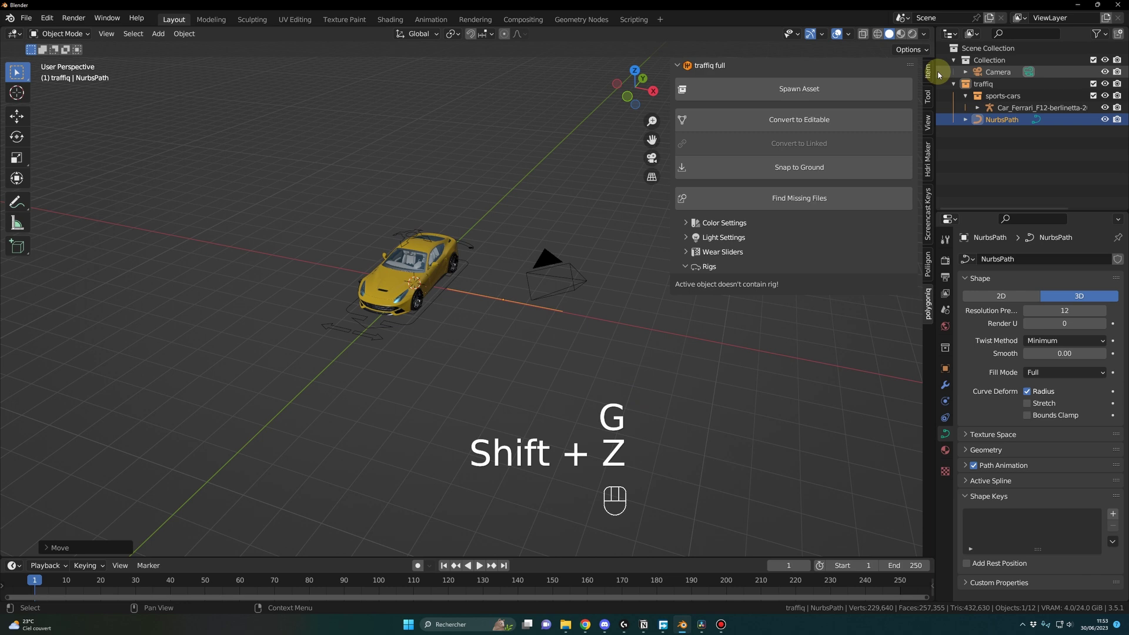
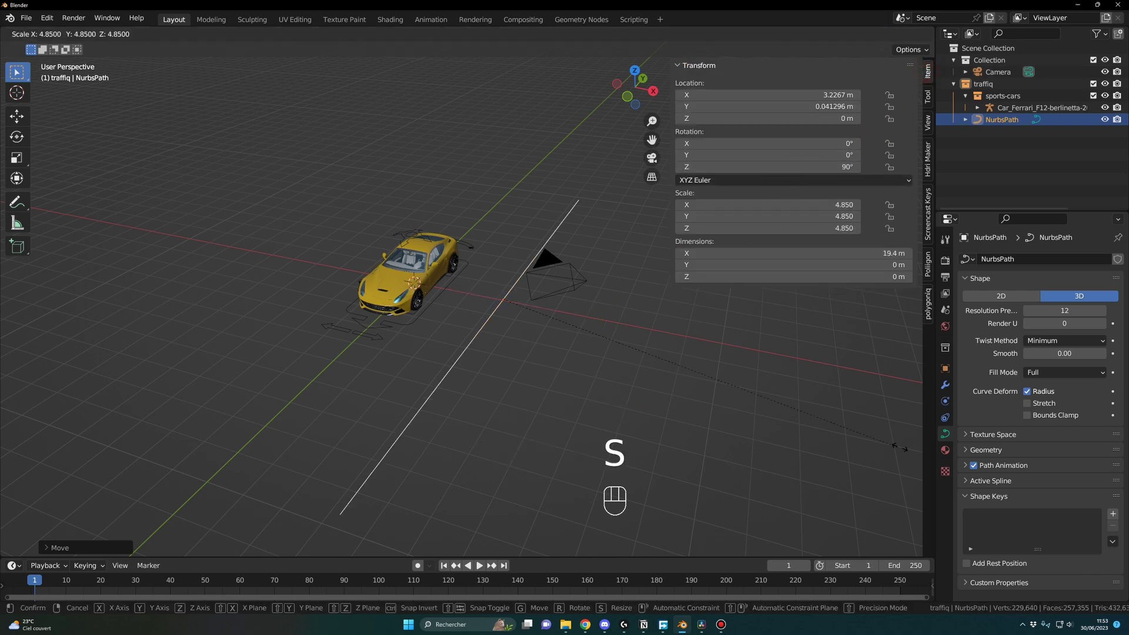
click(686, 399)
click(569, 384)
key(s)
click(520, 367)
key(shift+a)
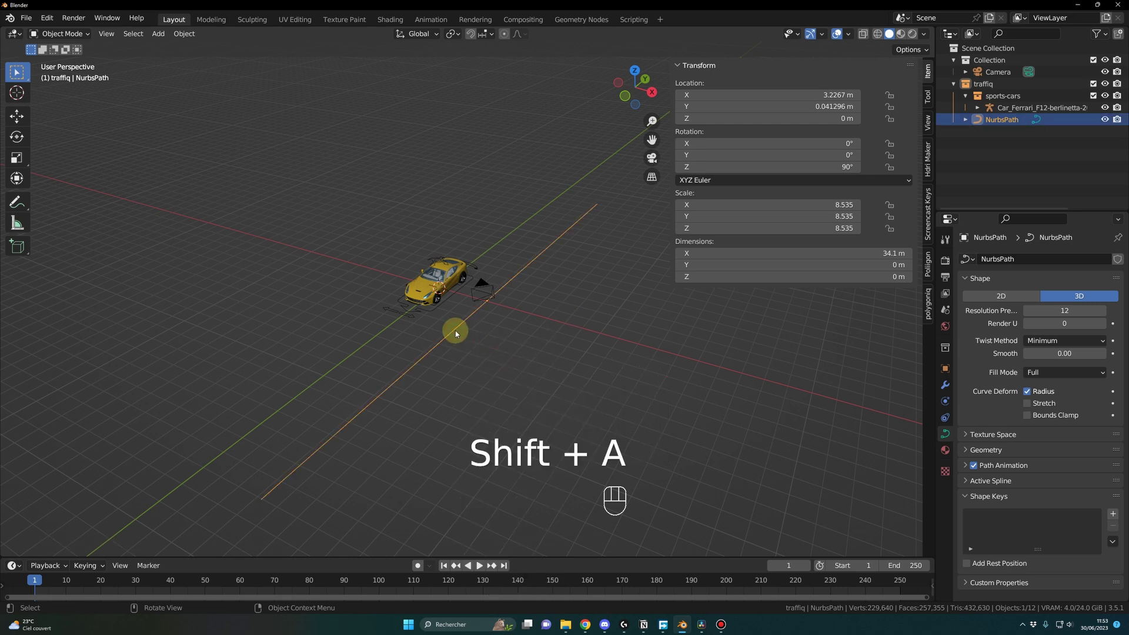
key(shift+a)
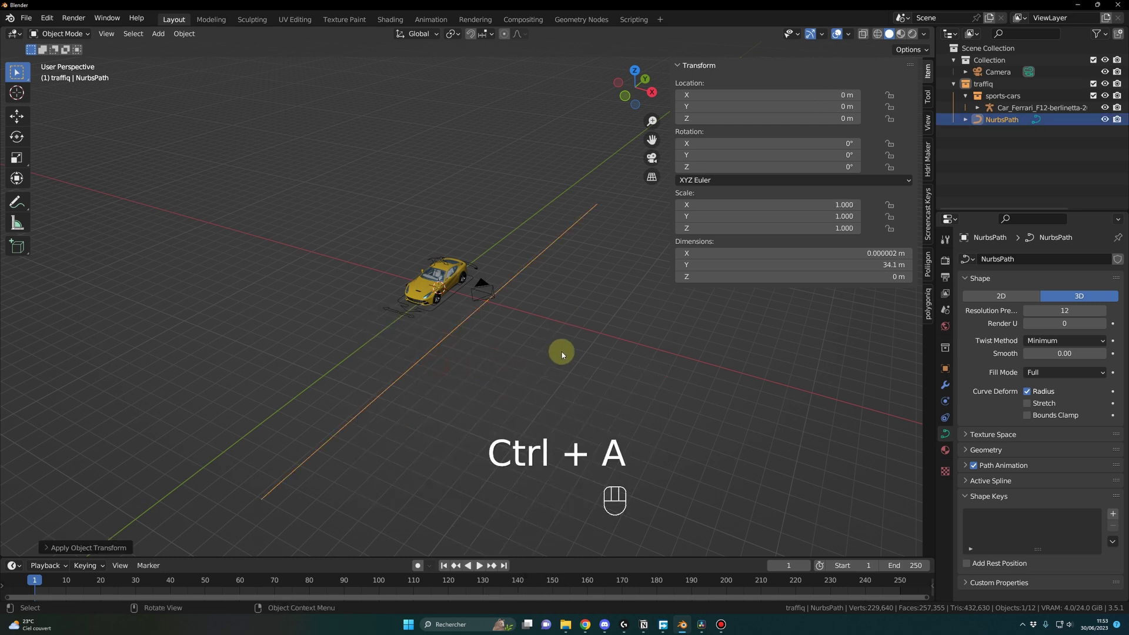
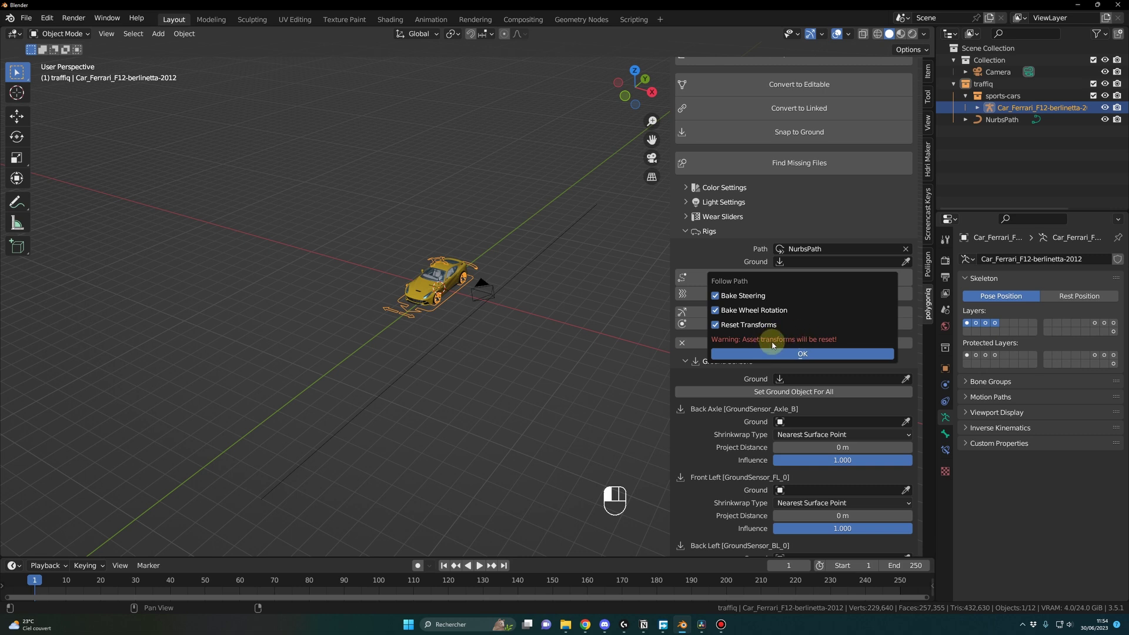
Adjust the rig speed, bake the car steering and play the Ferrari driving along the NurbsPath.
drag(799, 347, 814, 359)
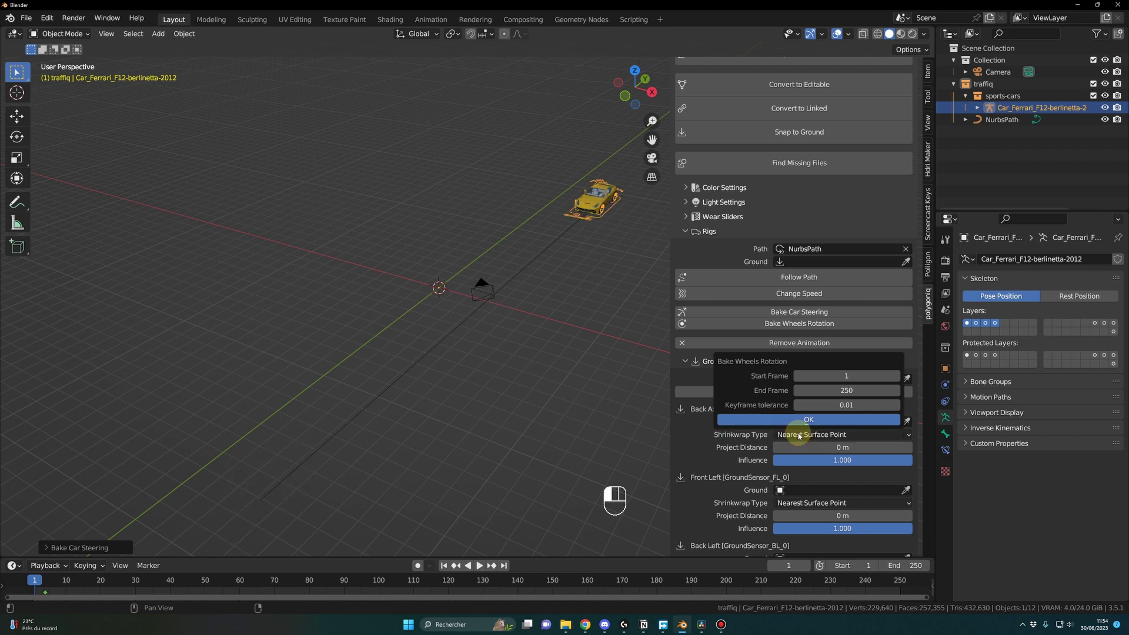
click(817, 423)
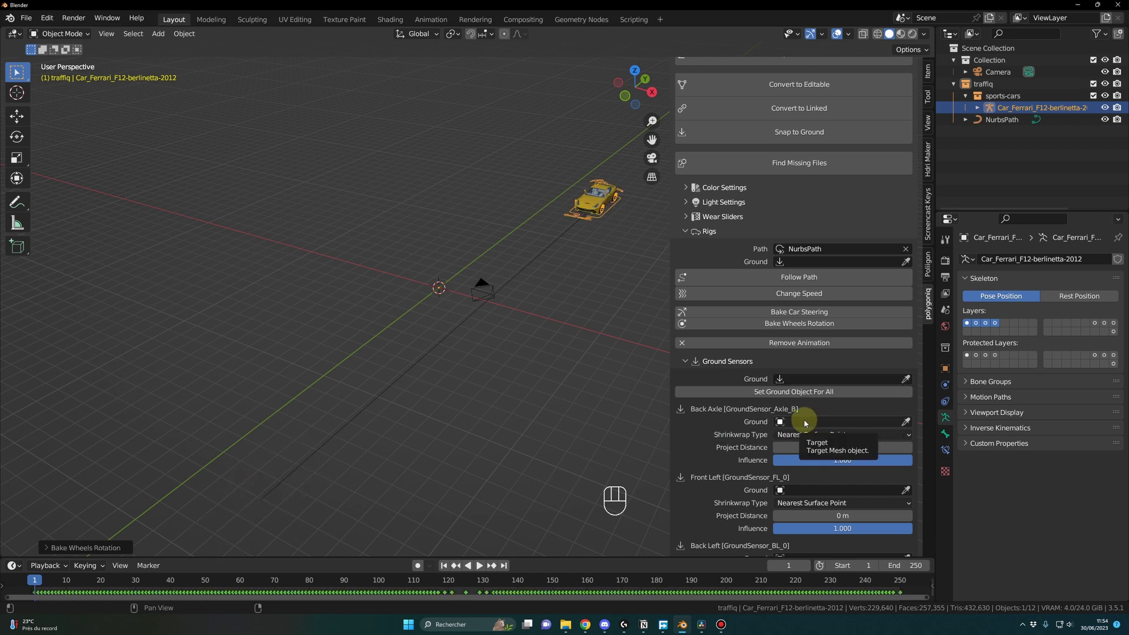
key(space)
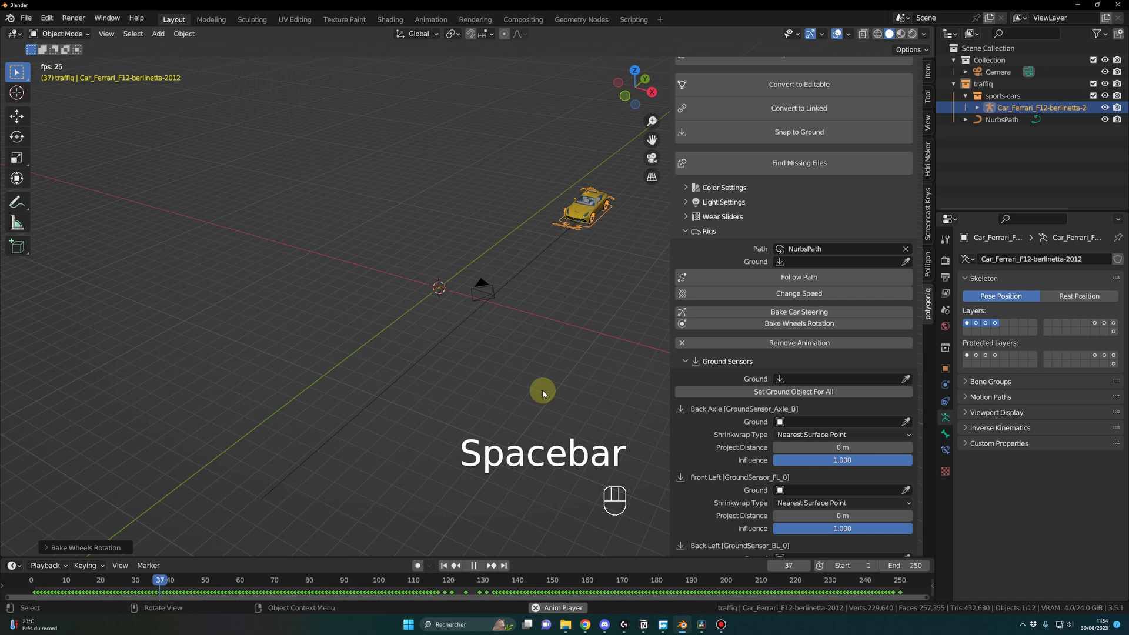
drag(503, 401, 471, 375)
key(space)
Move in on the car and bake the wheels rotation along the path.
click(455, 366)
drag(506, 373, 536, 398)
drag(534, 384, 529, 325)
click(534, 343)
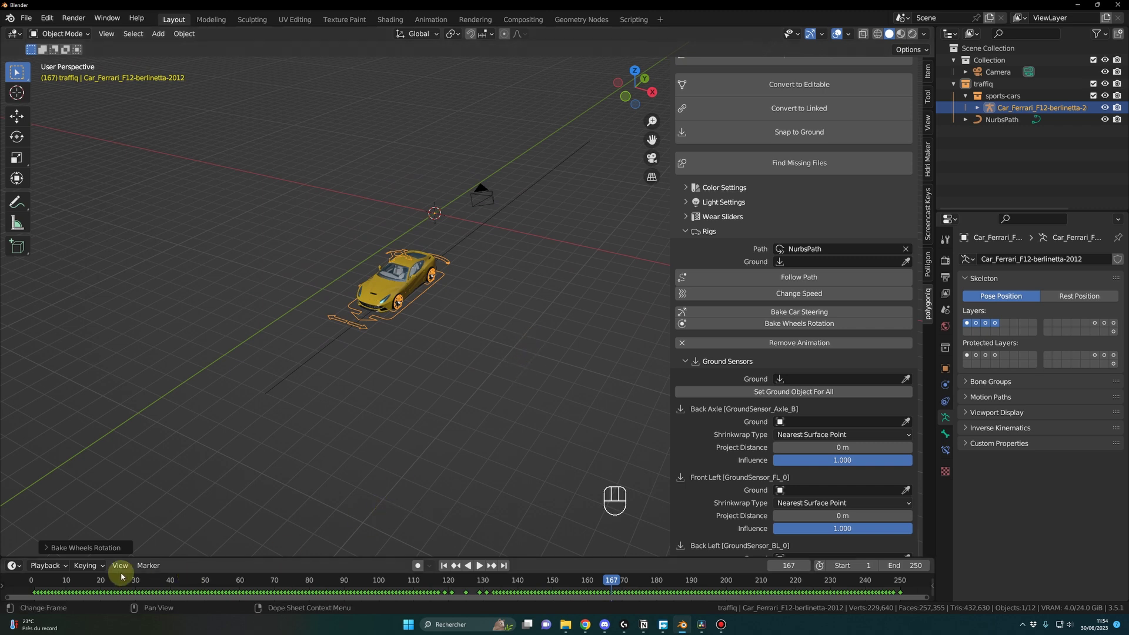
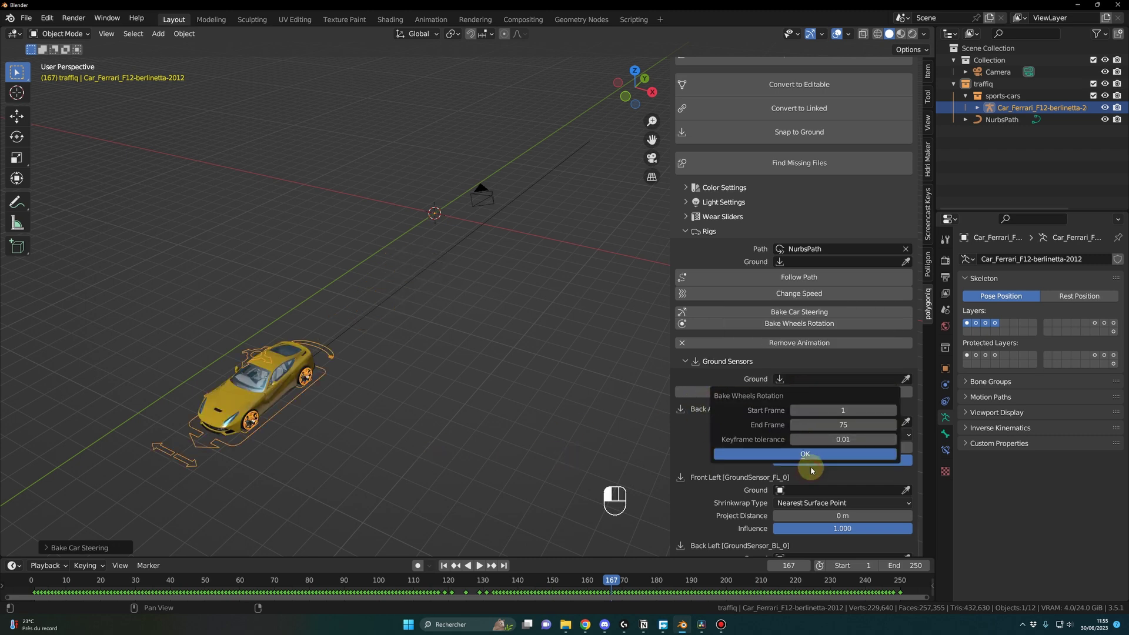
click(814, 461)
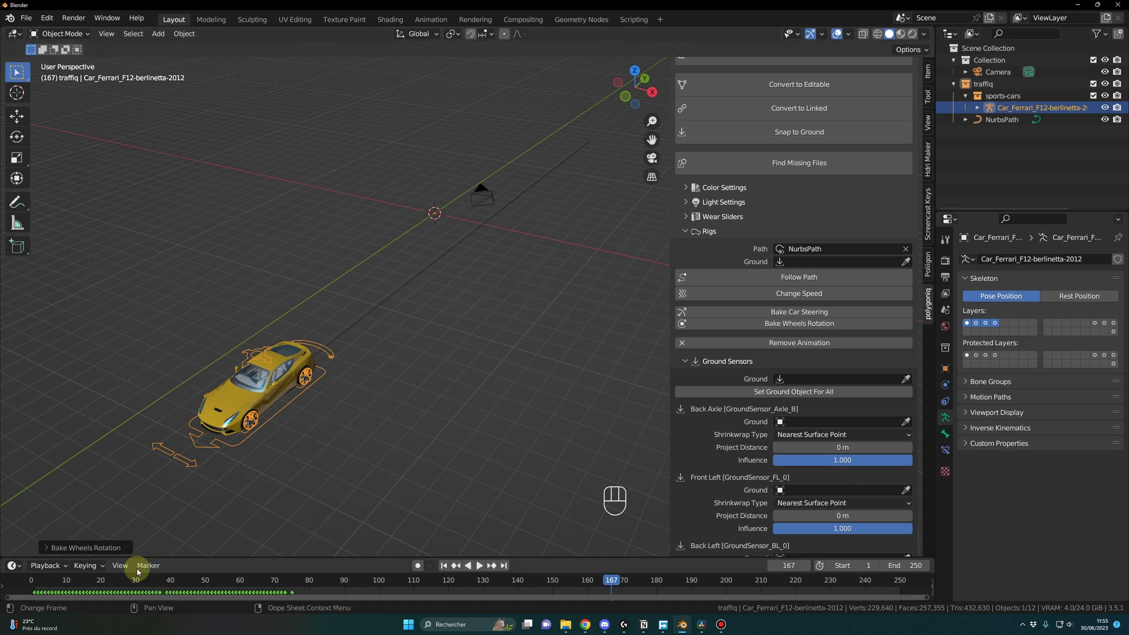
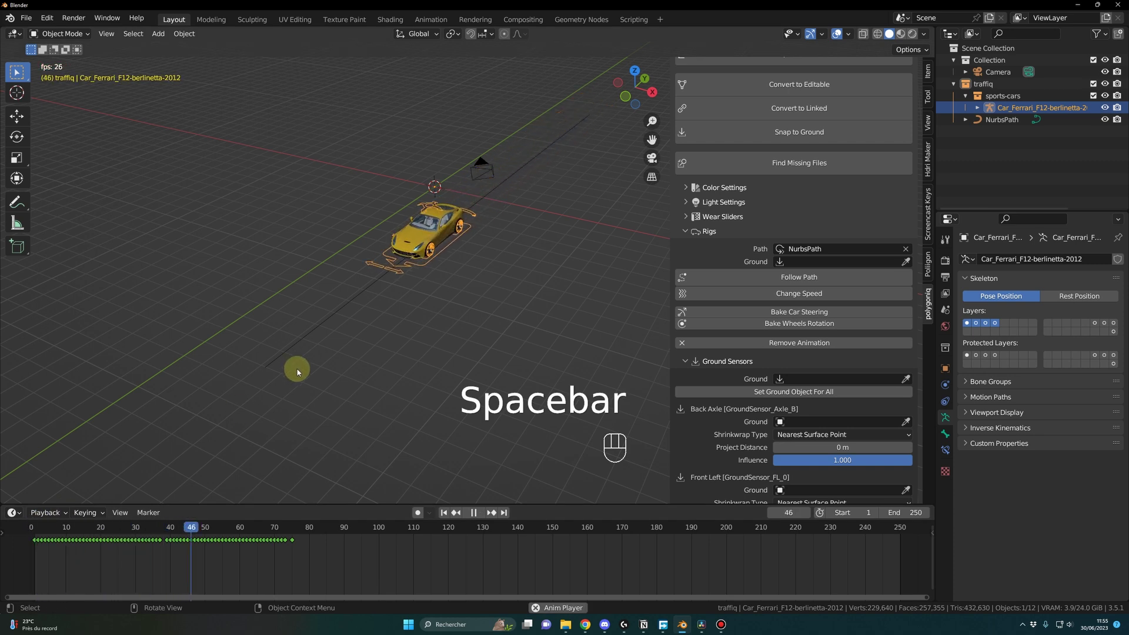
Add a mesh plane and stretch it along Y into a long road under the path.
key(space)
drag(367, 420, 432, 403)
middle_click(433, 401)
drag(400, 402, 358, 410)
drag(344, 406, 443, 390)
click(449, 394)
key(shift+a)
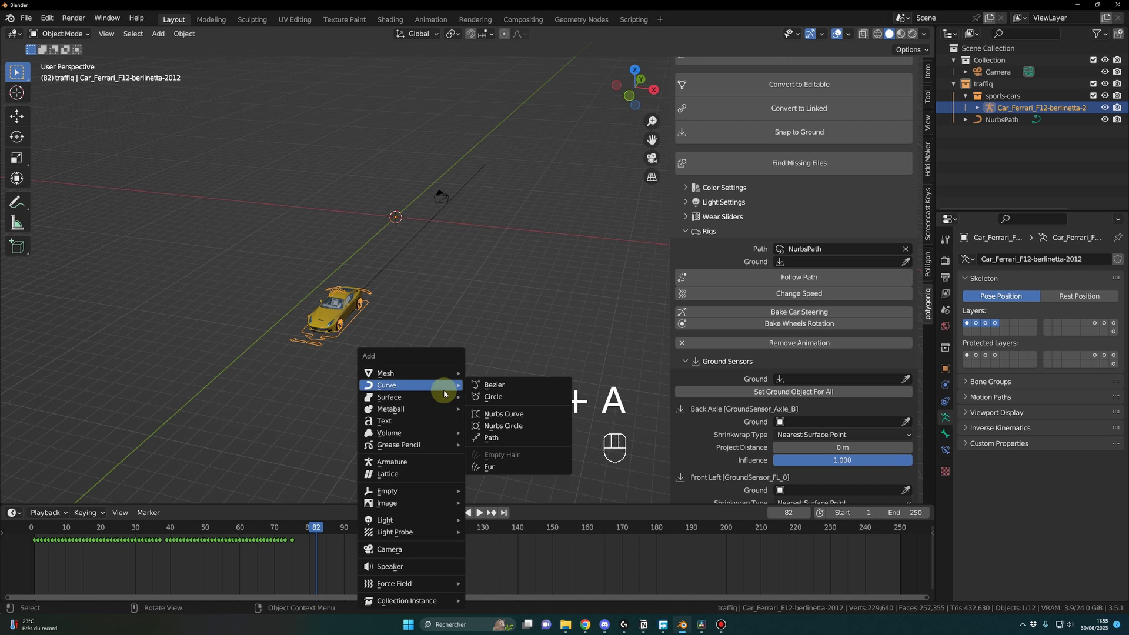
key(s)
click(595, 391)
key(s)
key(y)
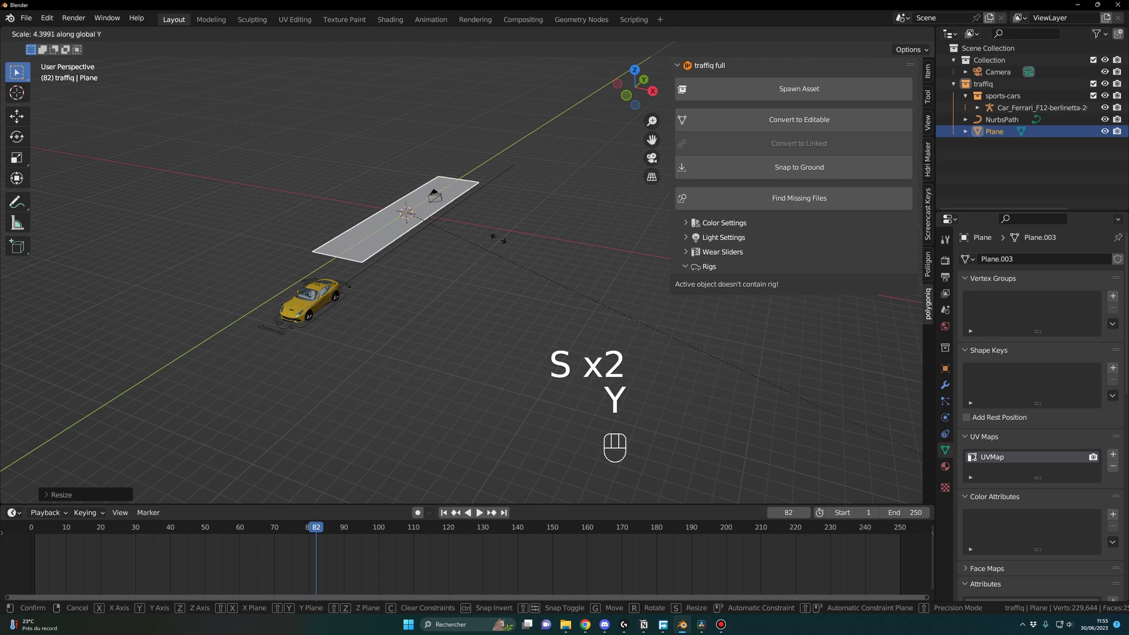
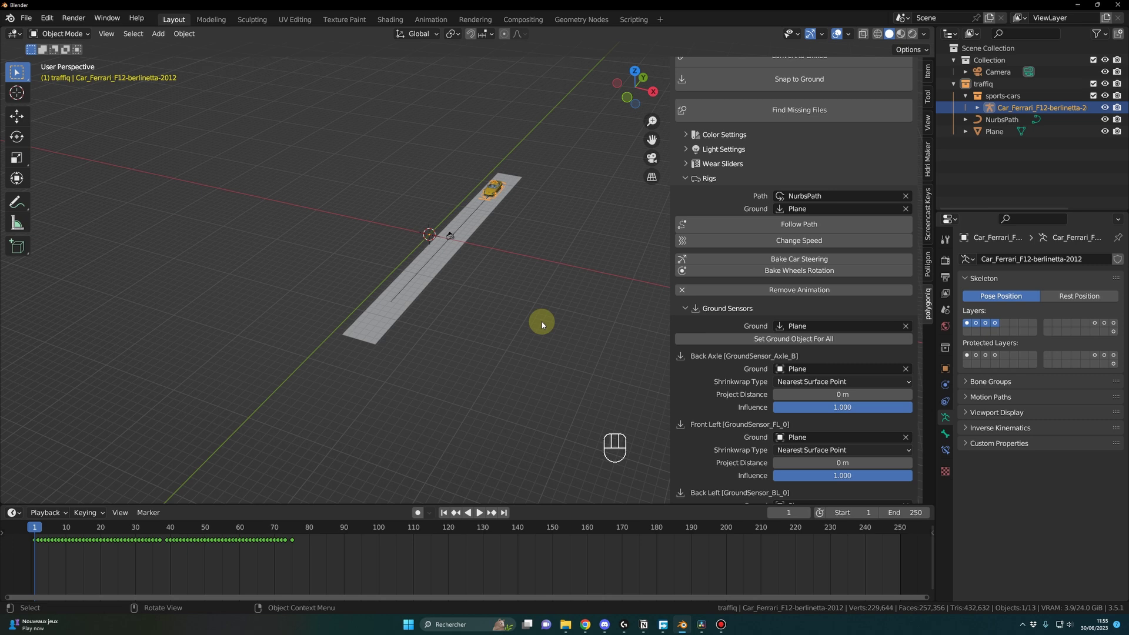
Play the animation to check the Ferrari driving along the road plane set as the rig's ground.
drag(548, 355, 552, 340)
key(space)
drag(577, 342, 663, 337)
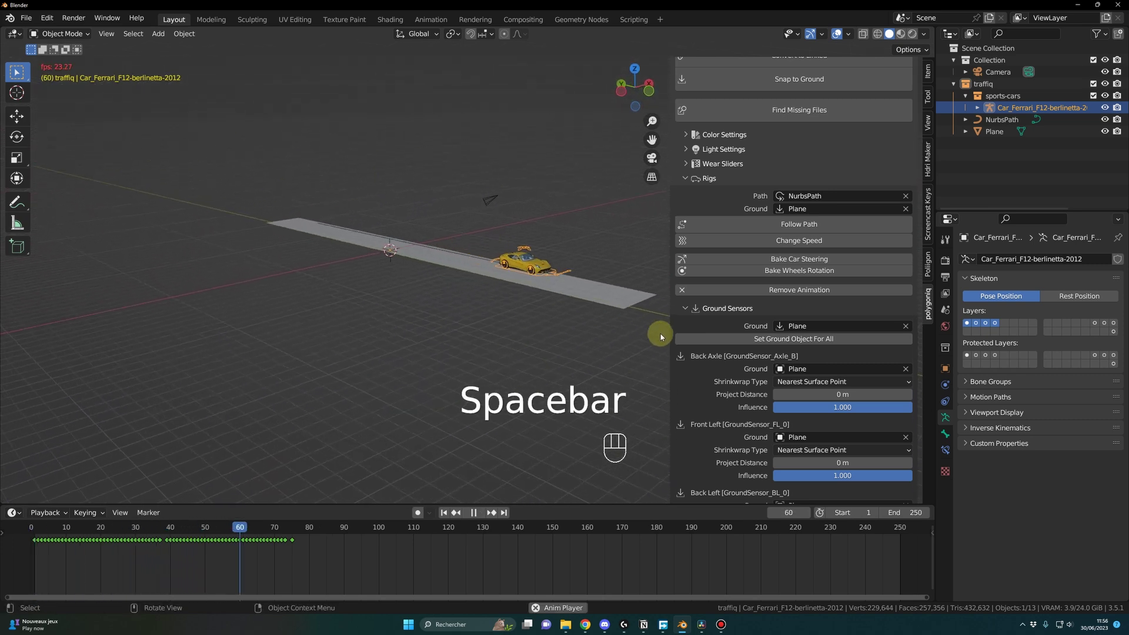
key(space)
drag(555, 369, 481, 373)
drag(83, 529, 174, 484)
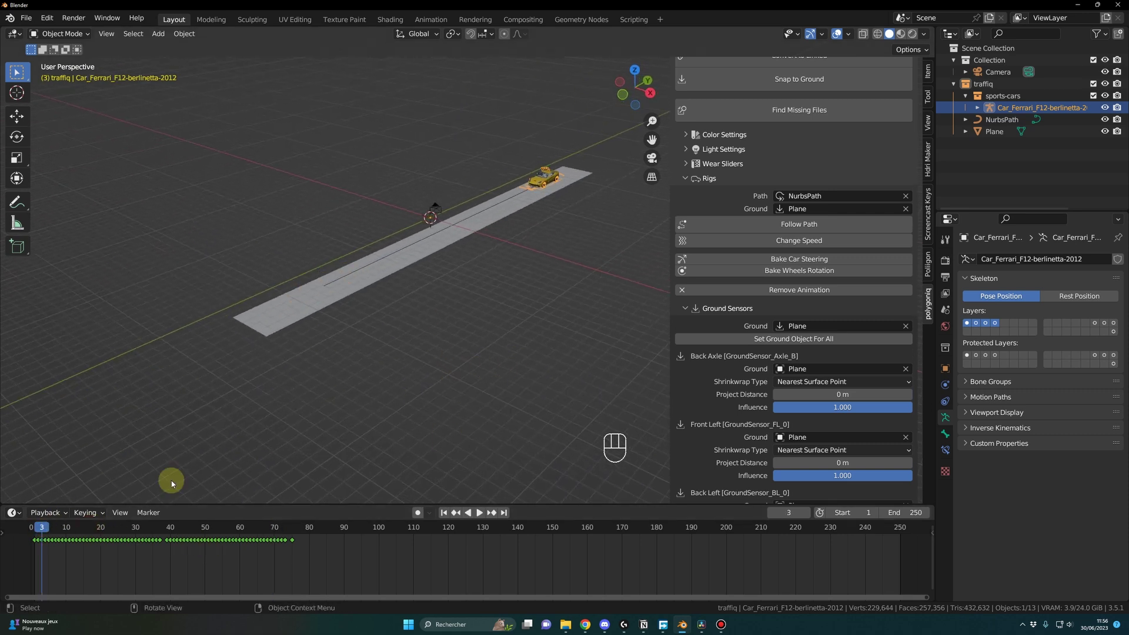
drag(498, 368, 434, 397)
click(392, 396)
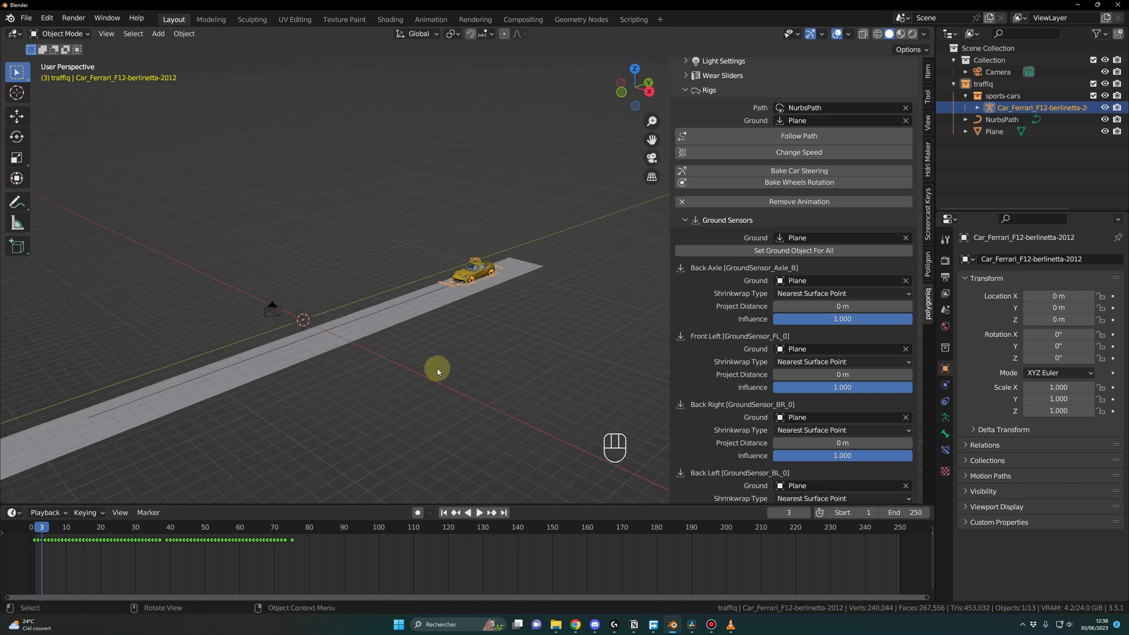
Zoom in on the Ferrari and select it to edit its rig's ground sensors.
drag(418, 361, 424, 346)
drag(406, 338, 463, 357)
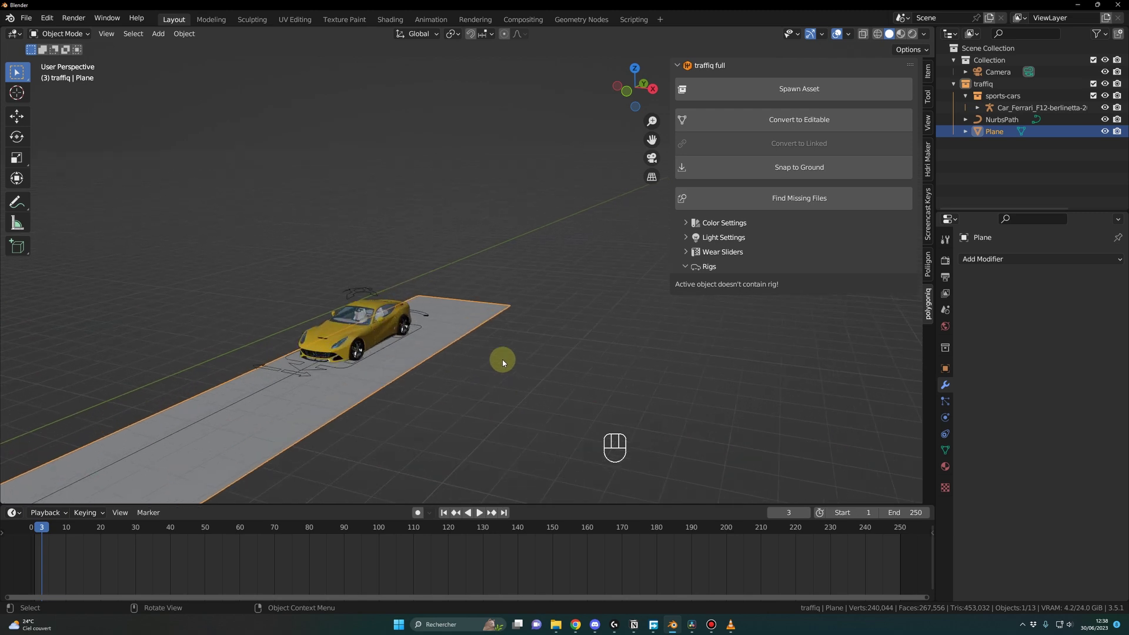
drag(433, 373, 422, 422)
middle_click(473, 226)
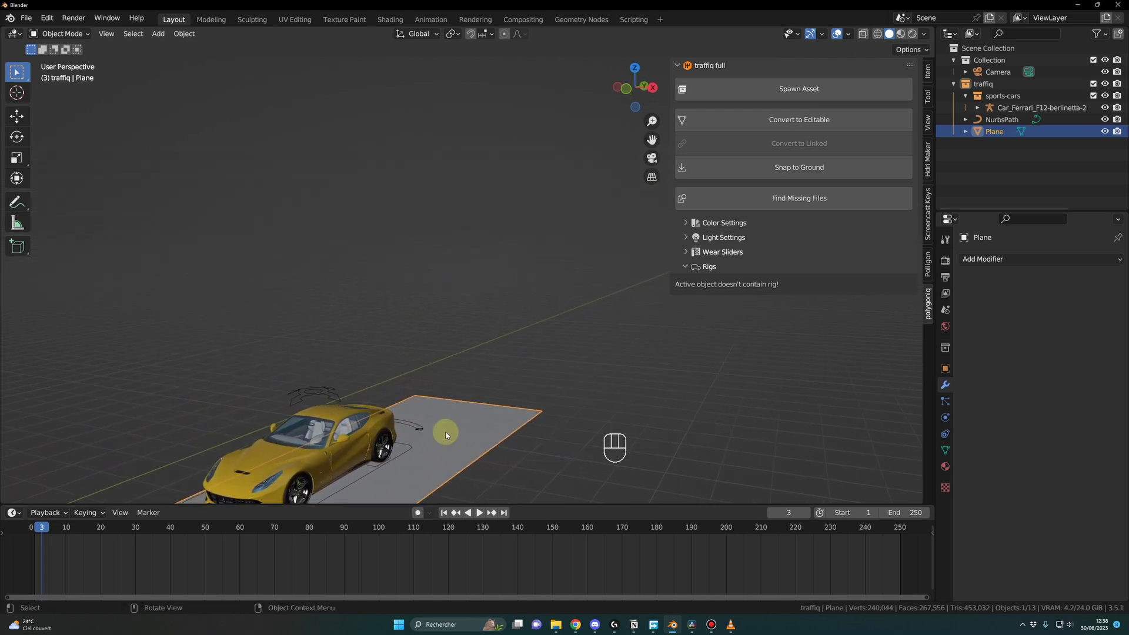
drag(540, 472, 493, 472)
click(493, 466)
key(KP_Decimal)
drag(420, 454, 494, 450)
drag(494, 450, 507, 457)
drag(457, 467, 416, 487)
middle_click(521, 417)
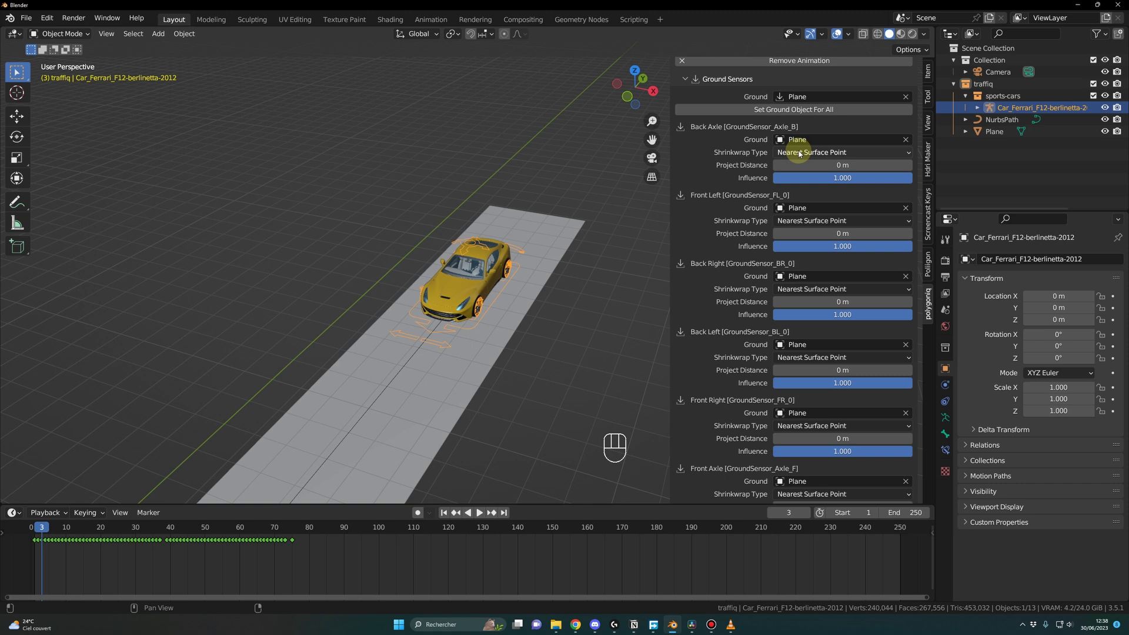
Switch the back axle, front left, back right and back left sensors' Shrinkwrap Type to Project.
drag(825, 158, 820, 189)
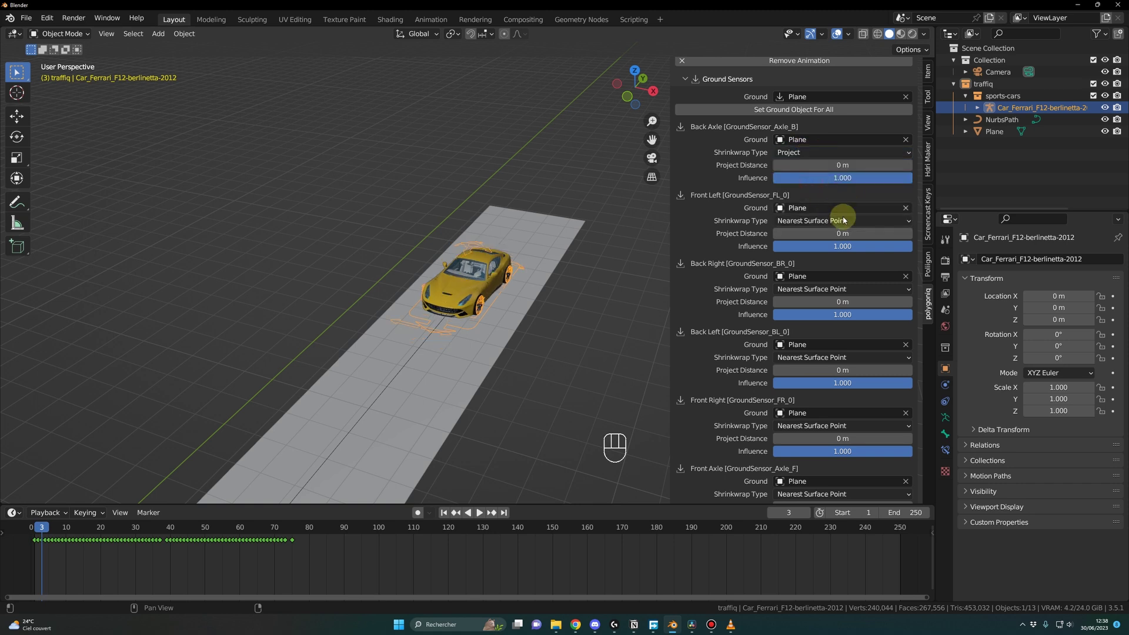
drag(830, 229, 819, 251)
drag(821, 292, 831, 363)
drag(825, 360, 829, 399)
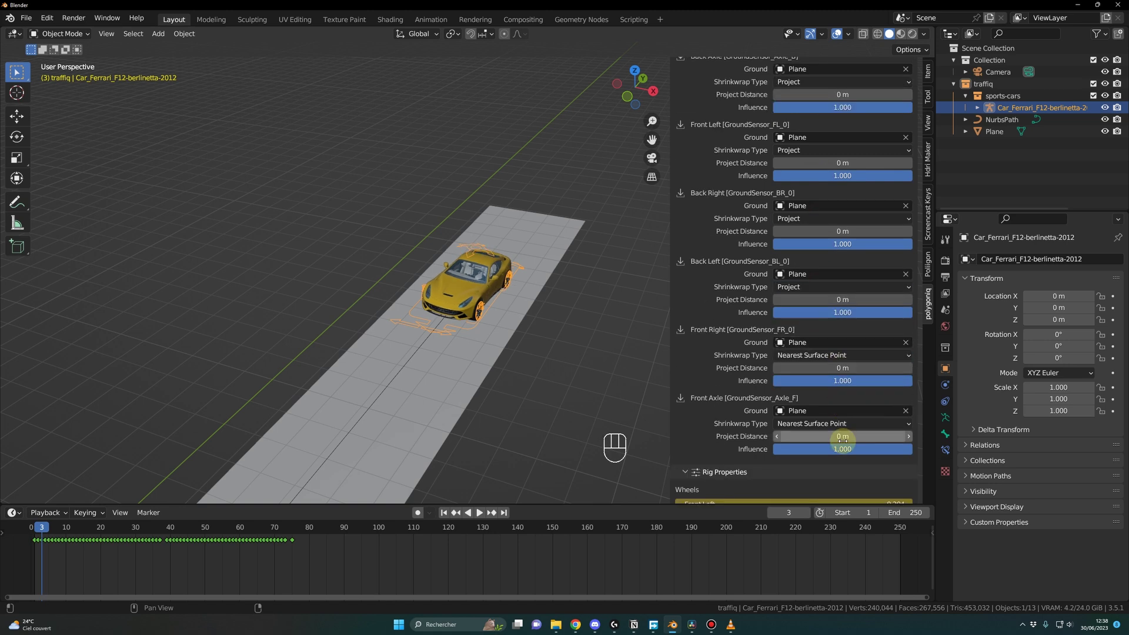
click(807, 351)
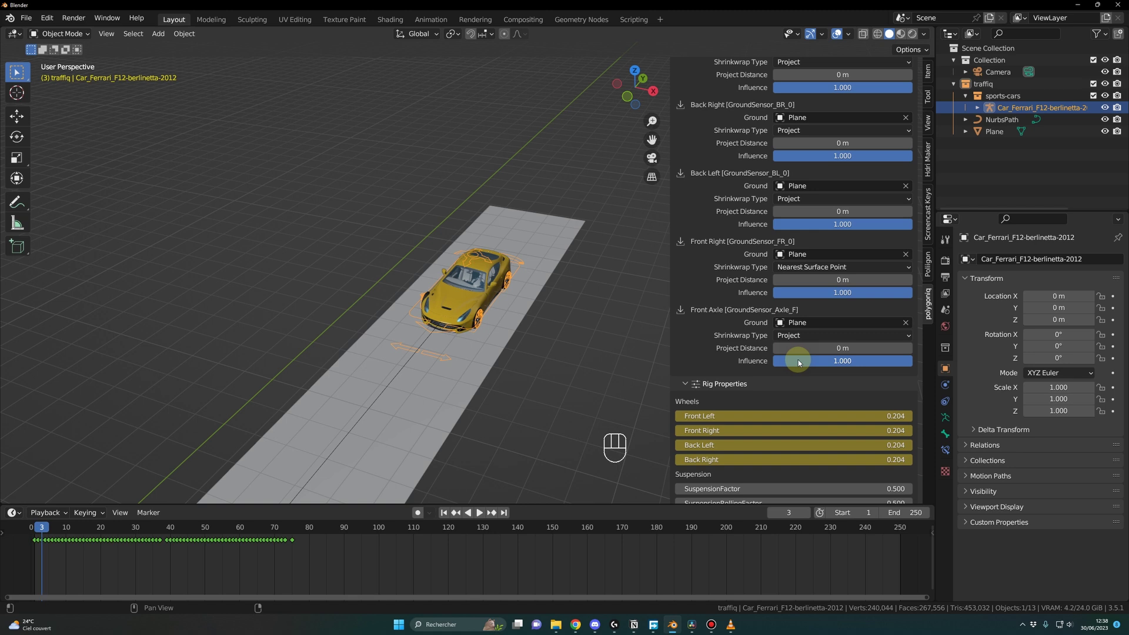
drag(813, 268, 805, 296)
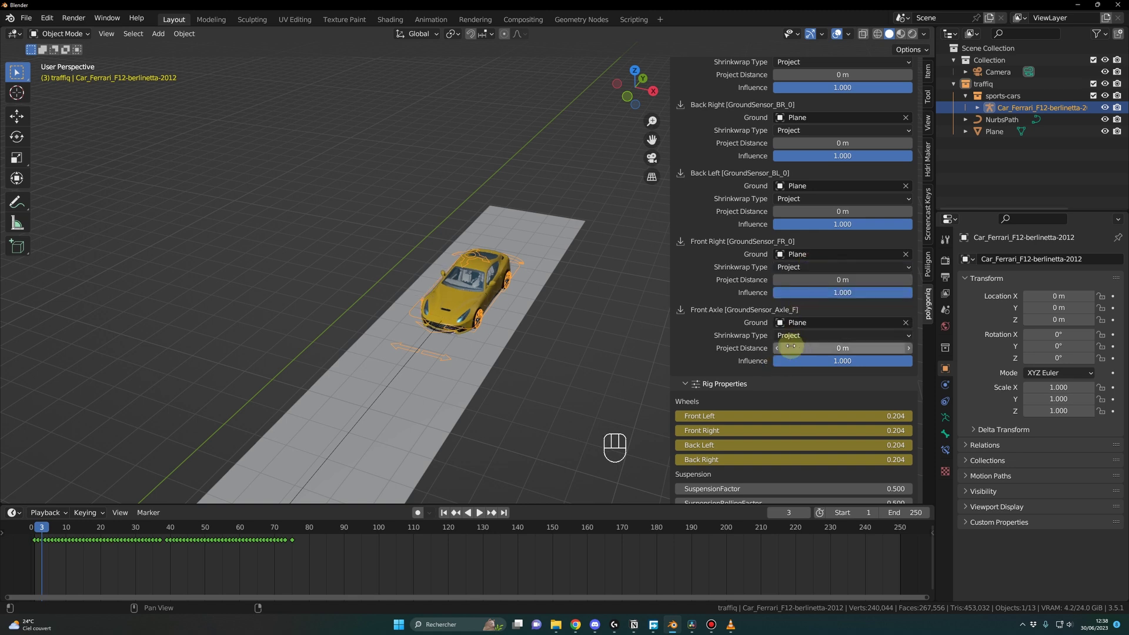
middle_click(579, 361)
drag(562, 367, 610, 342)
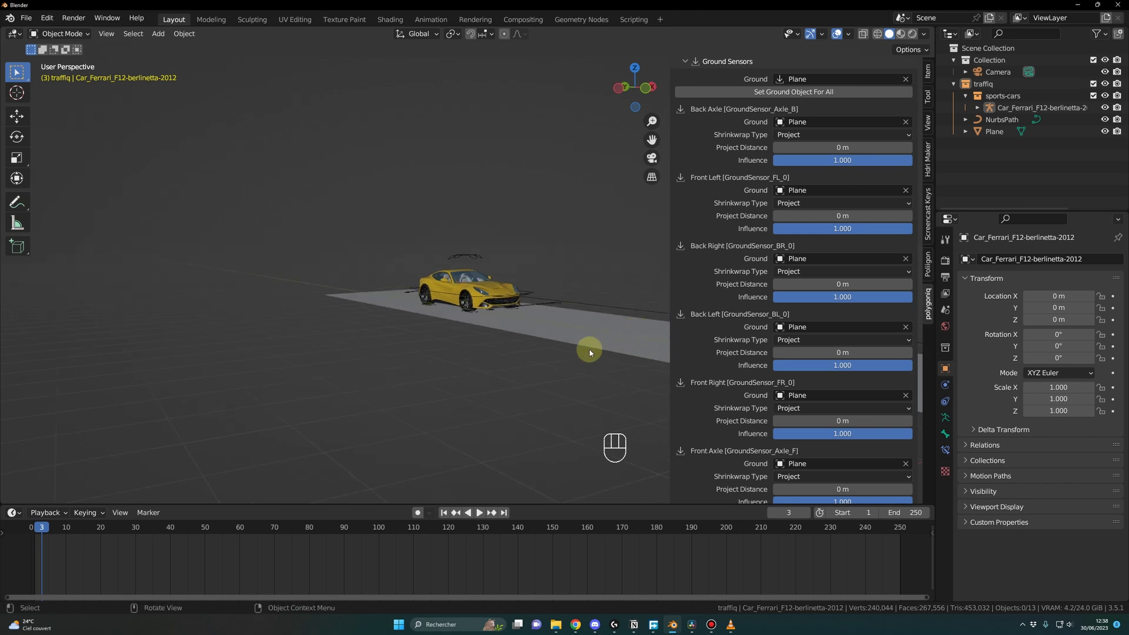
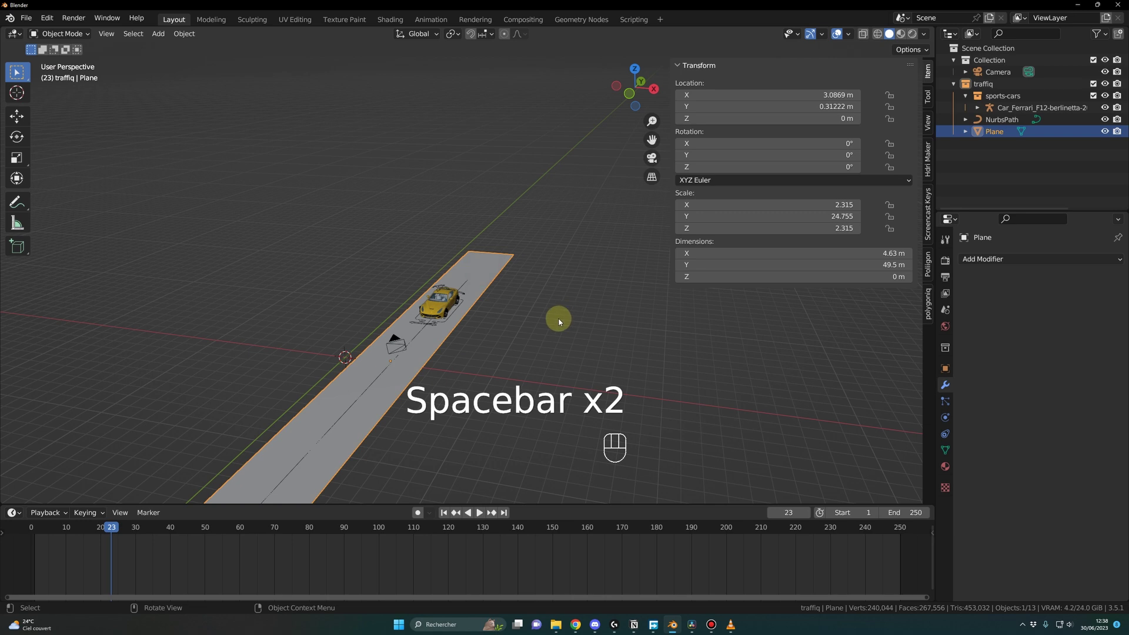
Play the Ferrari driving over the road plane displaced by the Clouds texture 'road', then return to the start frame.
key(Tab)
key(Tab)
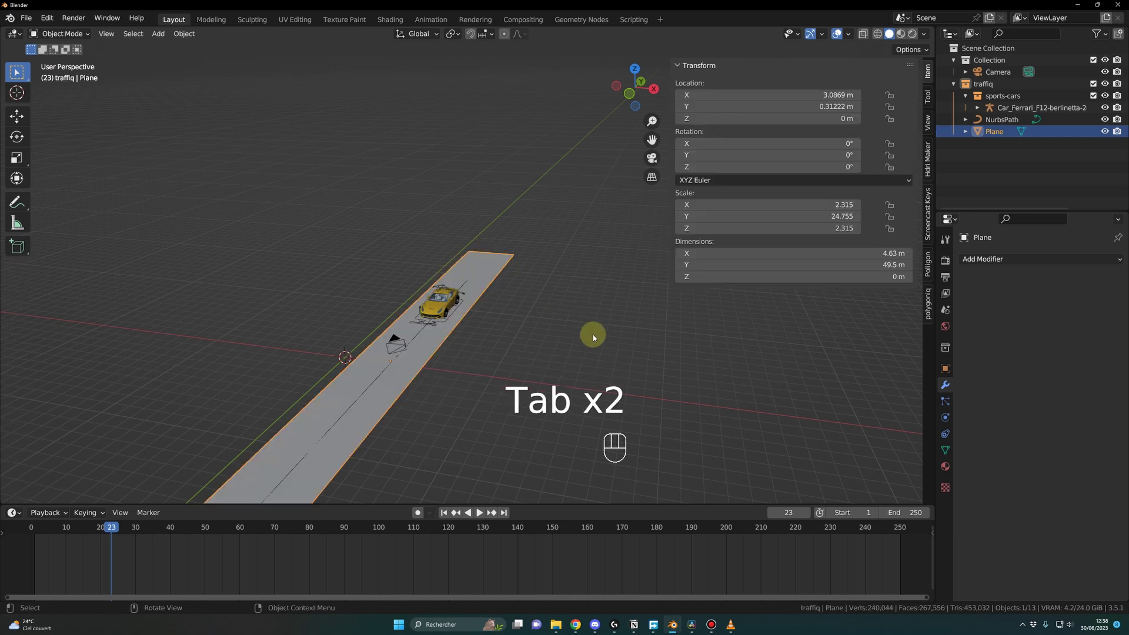
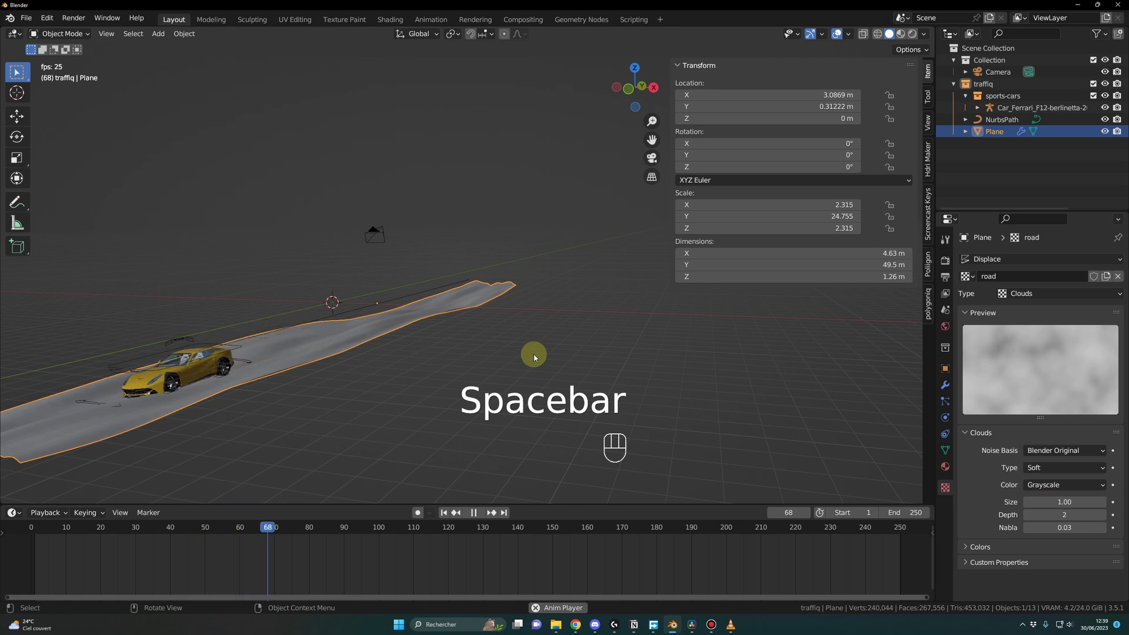
key(space)
drag(117, 534, 48, 527)
key(space)
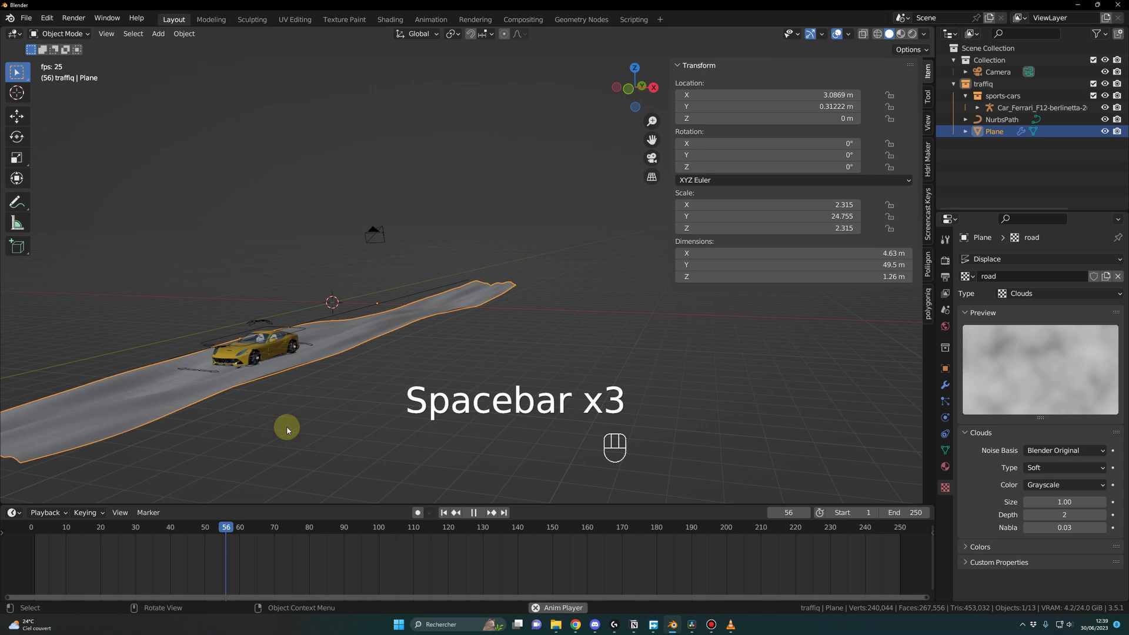
key(space)
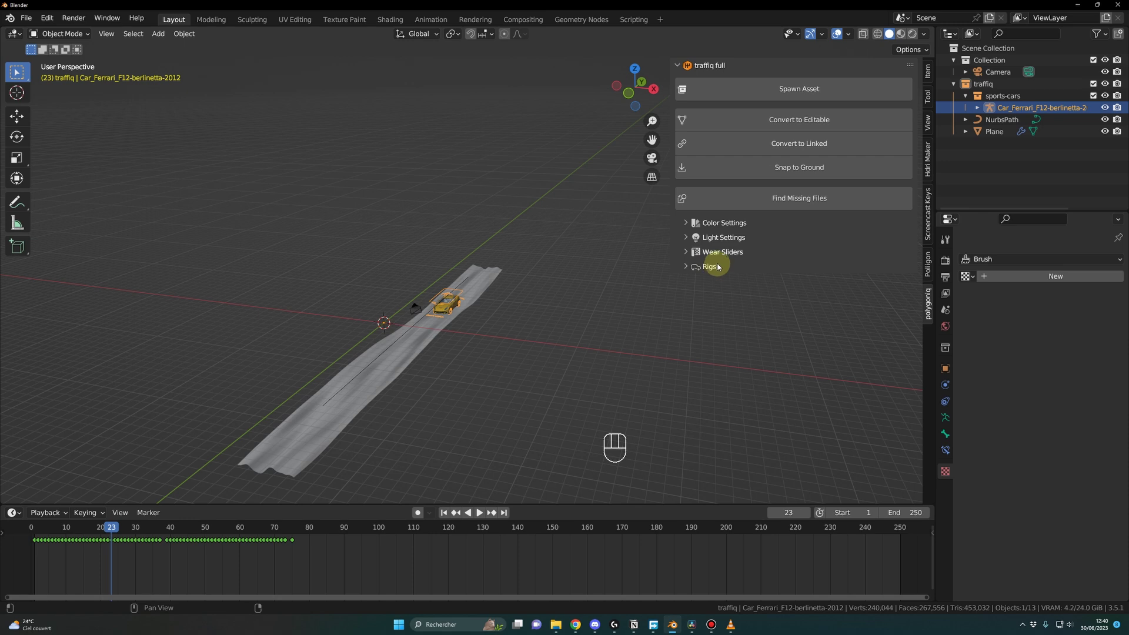
click(686, 268)
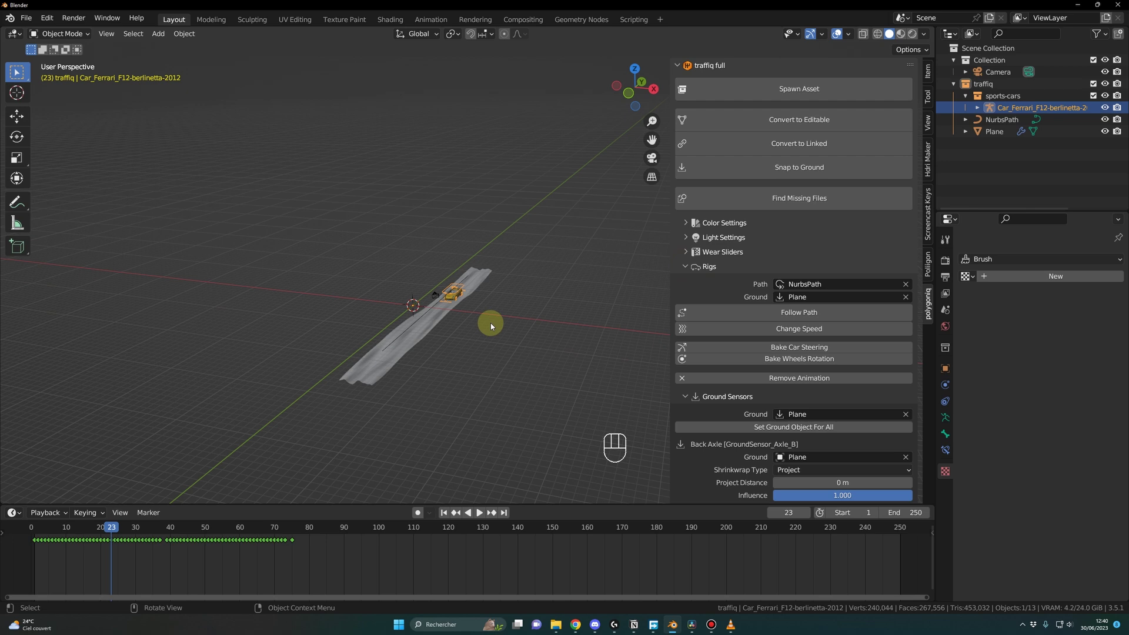
click(500, 334)
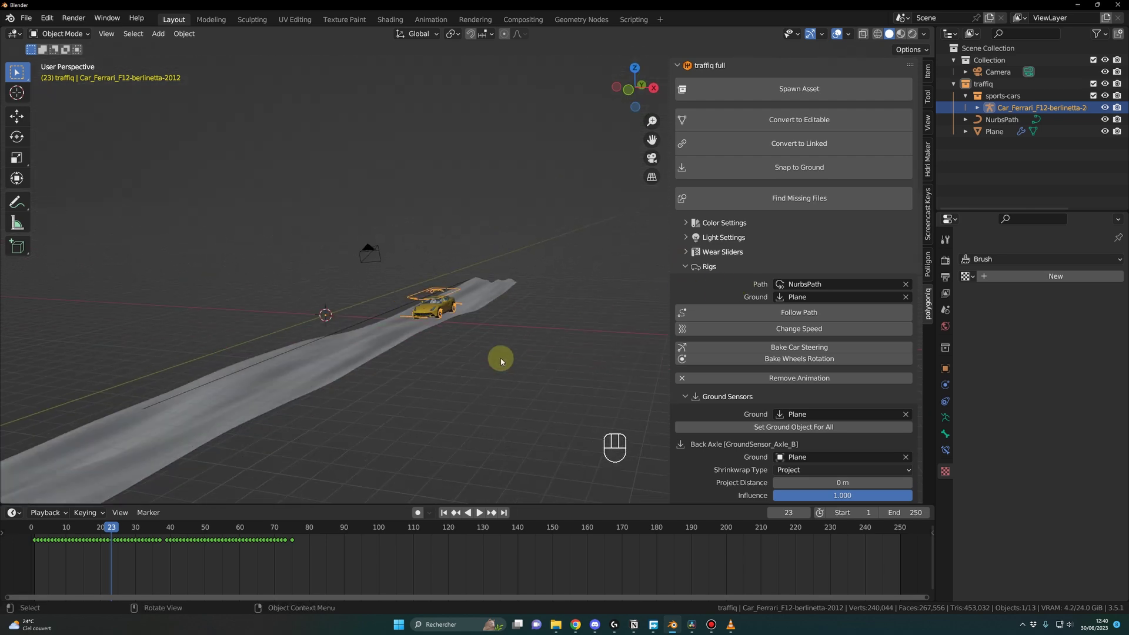
middle_click(500, 370)
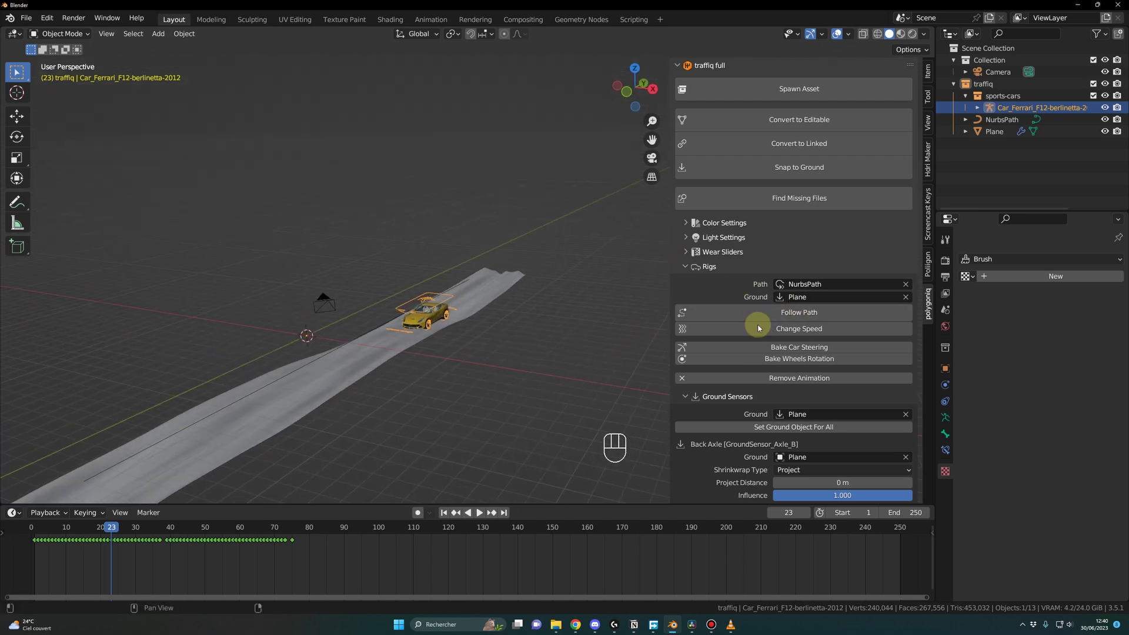
click(500, 374)
drag(566, 353, 509, 362)
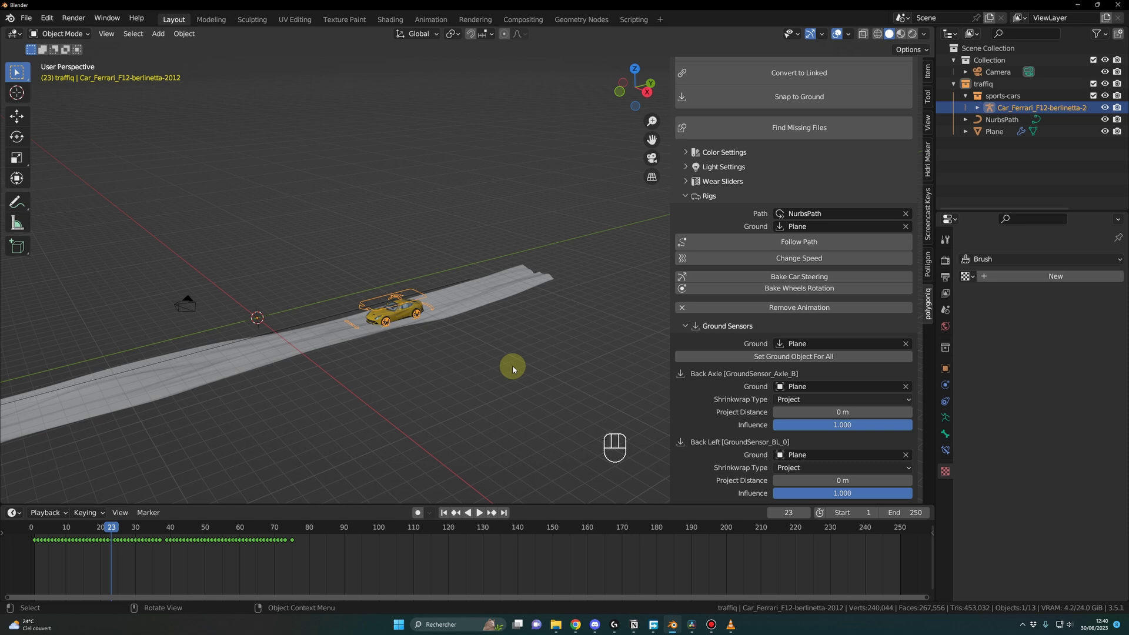
click(517, 379)
drag(527, 364, 597, 324)
middle_click(596, 324)
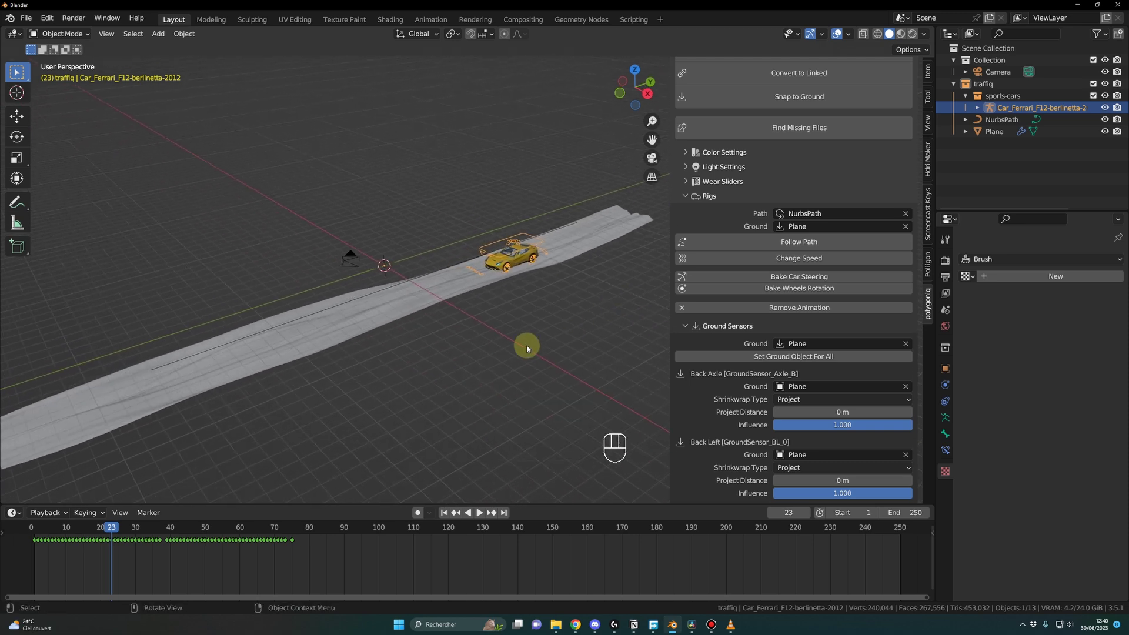